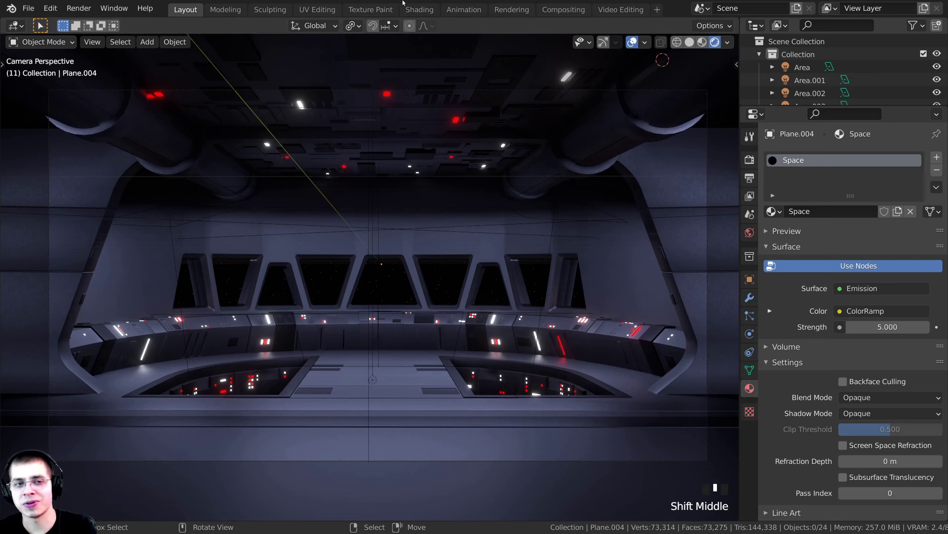
Leave the camera view and orbit around the bridge scene to frame the open floor area.
{"action": "scroll", "scroll_direction": "down", "scroll_amount": 3}
{"action": "middle_click", "coordinate": [459, 266]}
{"action": "key", "text": "z"}
{"action": "scroll", "scroll_direction": "down", "scroll_amount": 3}
{"action": "left_click_drag", "start_coordinate": [438, 245], "coordinate": [467, 140]}
{"action": "key", "text": "shift+c"}
{"action": "middle_click", "coordinate": [435, 206]}
{"action": "left_click", "coordinate": [446, 130]}
{"action": "key", "text": "shift+c"}
{"action": "middle_click", "coordinate": [523, 218]}
{"action": "scroll", "scroll_direction": "up", "scroll_amount": 3}
Add a new plane (Plane.005) and raise it along Z high above the bridge.
{"action": "left_click_drag", "start_coordinate": [358, 245], "coordinate": [366, 268]}
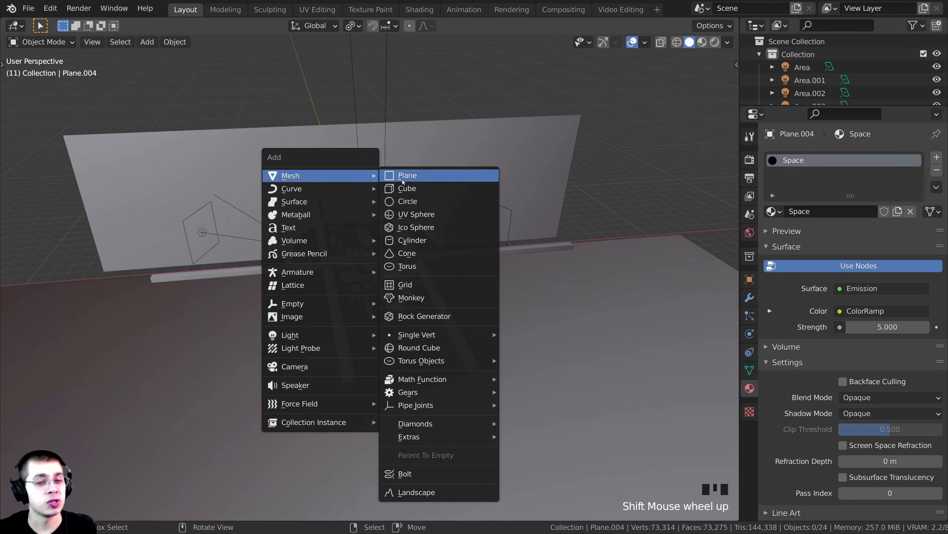
{"action": "left_click_drag", "start_coordinate": [401, 338], "coordinate": [414, 332]}
{"action": "scroll", "scroll_direction": "up", "scroll_amount": 3}
{"action": "key", "text": "g"}
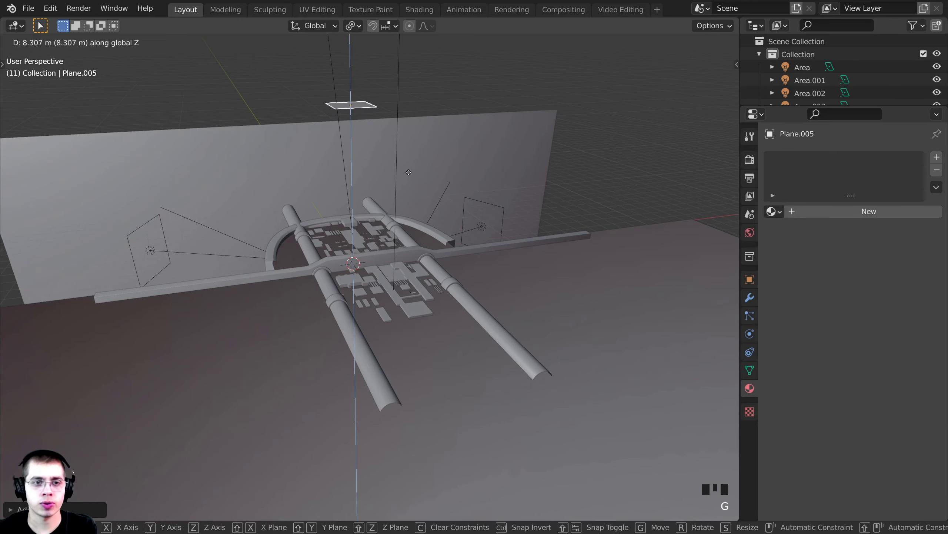
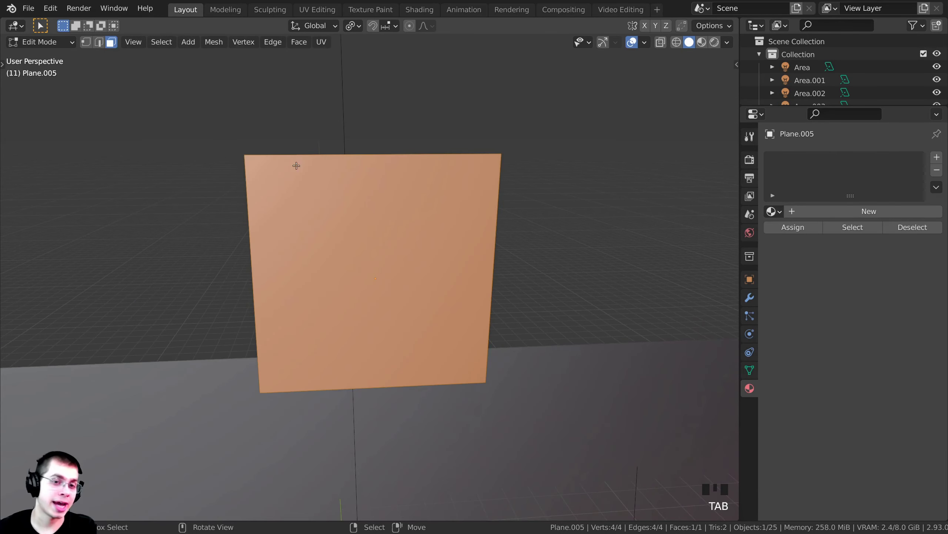
Add two vertical edge loops across the upright plane with a loop cut.
{"action": "key", "text": "ctrl+r"}
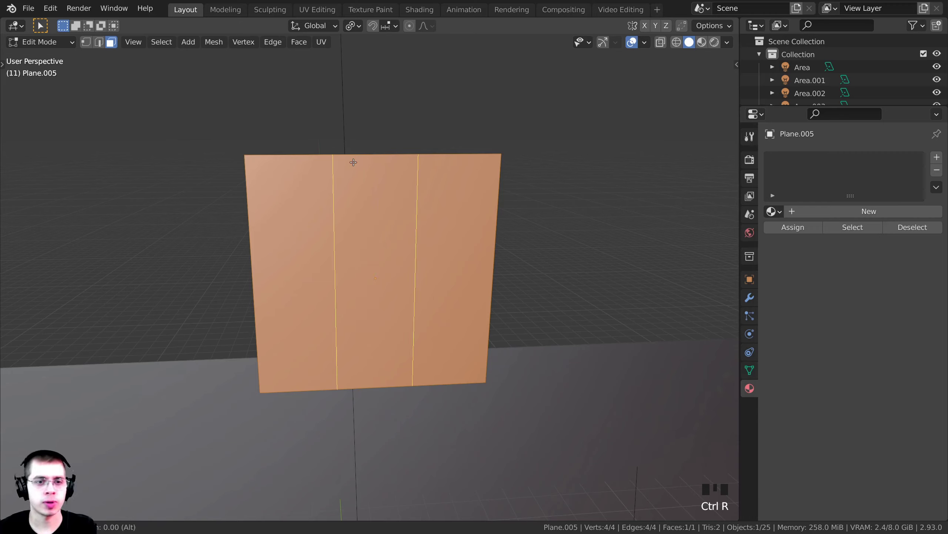
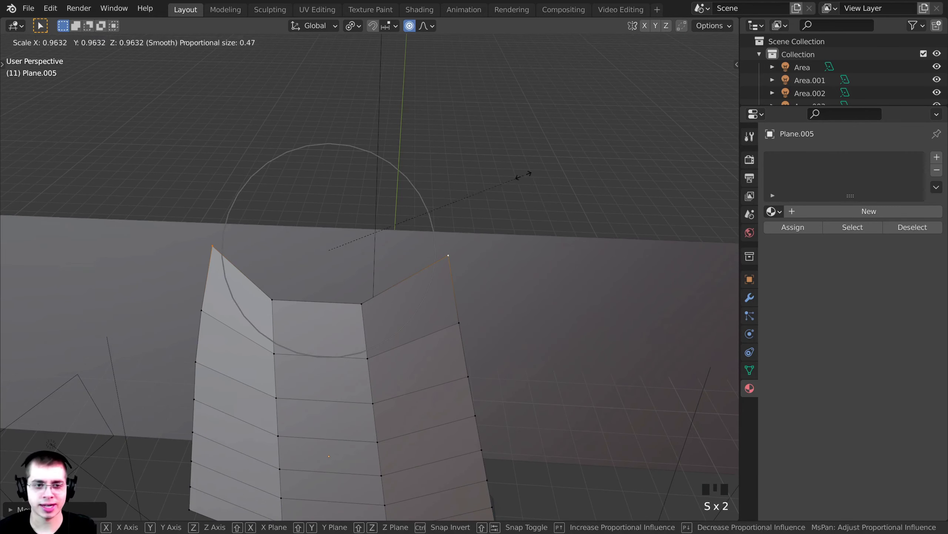
Pinch the shell's top vertices inward along X with proportional editing, then inspect it in Object Mode.
{"action": "key", "text": "s"}
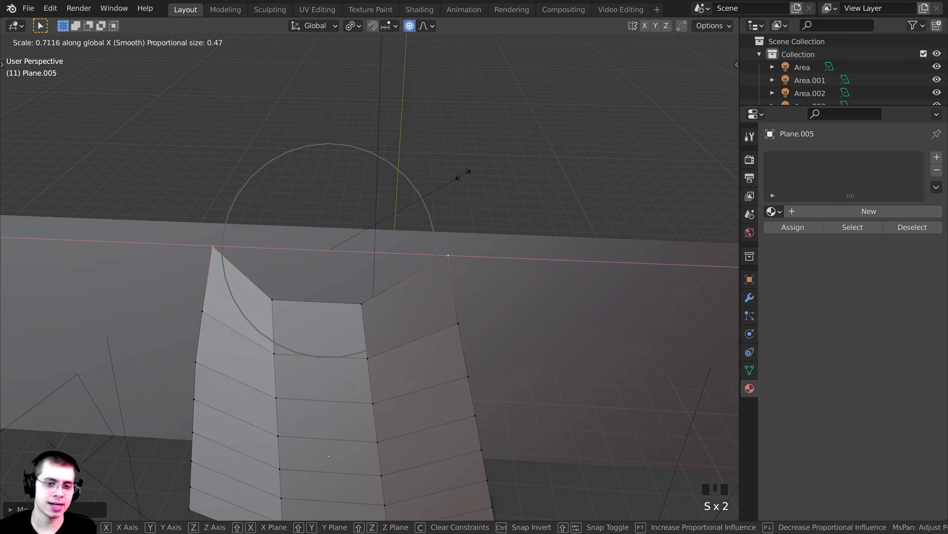
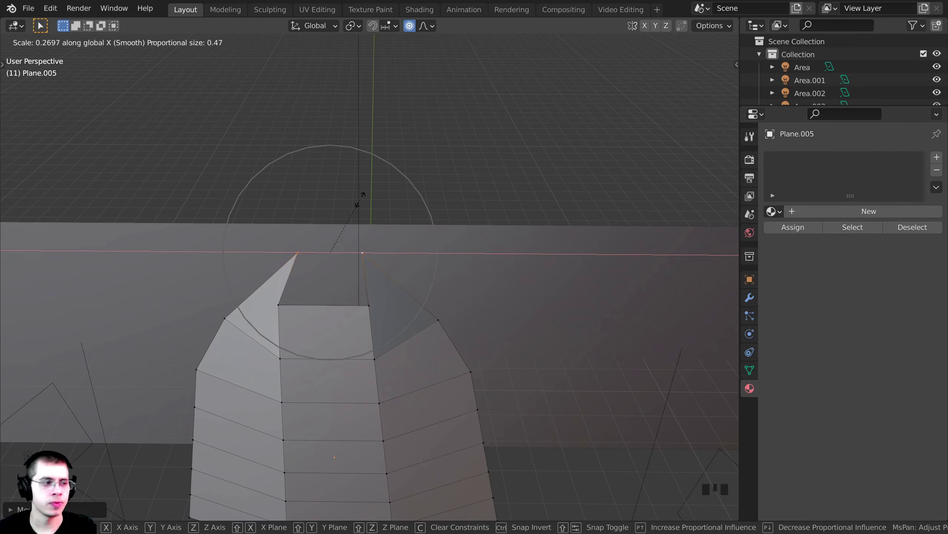
{"action": "key", "text": "Tab"}
{"action": "left_click_drag", "start_coordinate": [348, 254], "coordinate": [361, 251]}
{"action": "scroll", "scroll_direction": "down", "scroll_amount": 3}
{"action": "left_click_drag", "start_coordinate": [402, 239], "coordinate": [378, 233]}
{"action": "scroll", "scroll_direction": "up", "scroll_amount": 3}
{"action": "left_click_drag", "start_coordinate": [384, 218], "coordinate": [387, 280]}
{"action": "scroll", "scroll_direction": "up", "scroll_amount": 3}
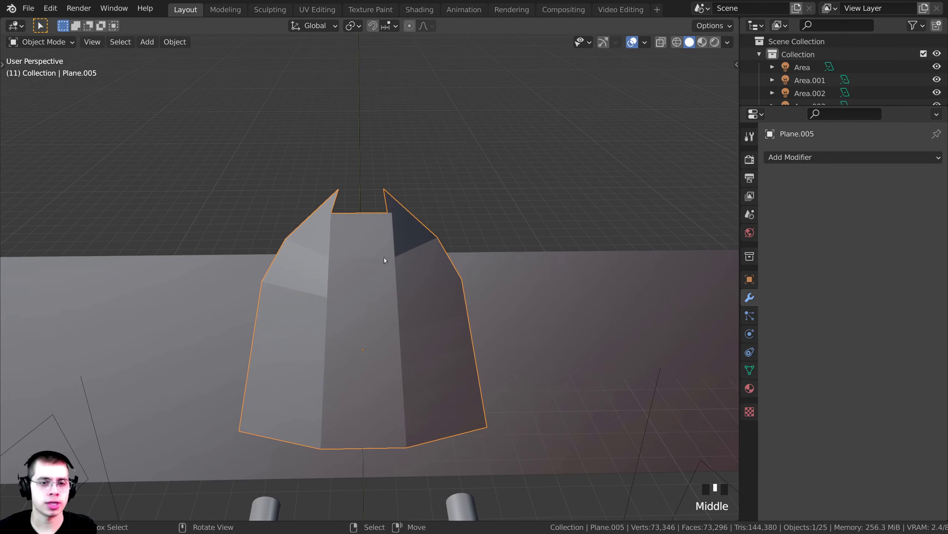
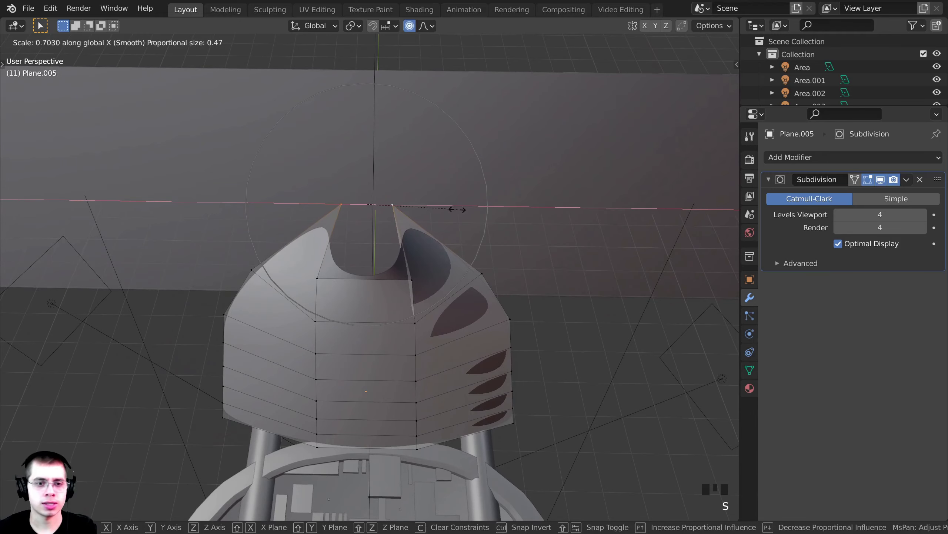
Scale the subdivided shell's top vertices and add a loop cut near the rim.
{"action": "middle_click", "coordinate": [441, 233]}
{"action": "key", "text": "Tab"}
{"action": "left_click_drag", "start_coordinate": [413, 224], "coordinate": [341, 203]}
{"action": "key", "text": "Tab"}
{"action": "left_click_drag", "start_coordinate": [332, 197], "coordinate": [425, 233]}
{"action": "key", "text": "ctrl+r"}
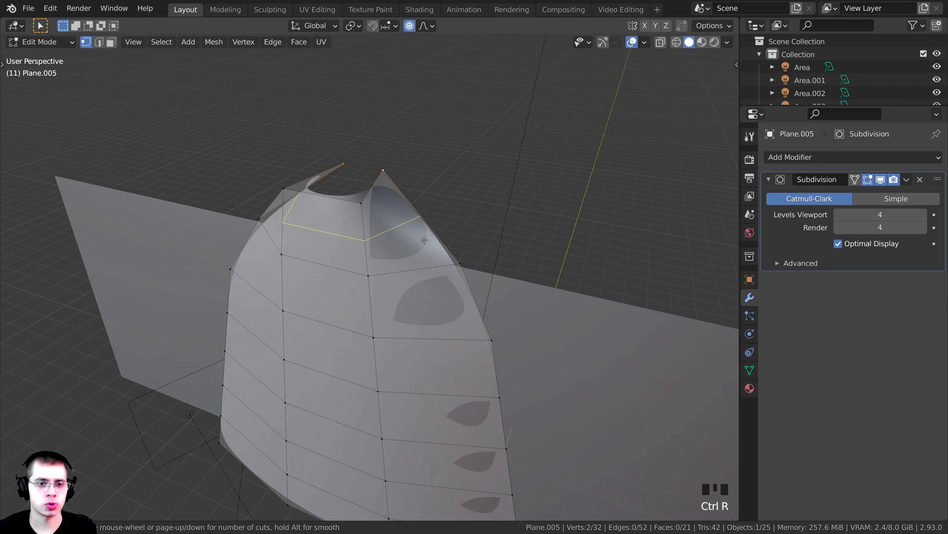
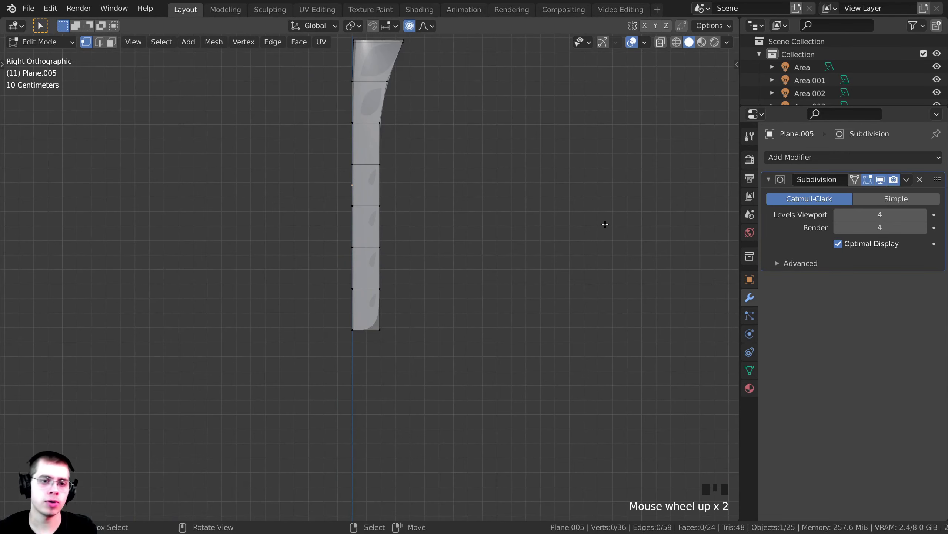
With X-ray on, box-select the shell's lower section in side view and rotate it outward.
{"action": "key", "text": "z"}
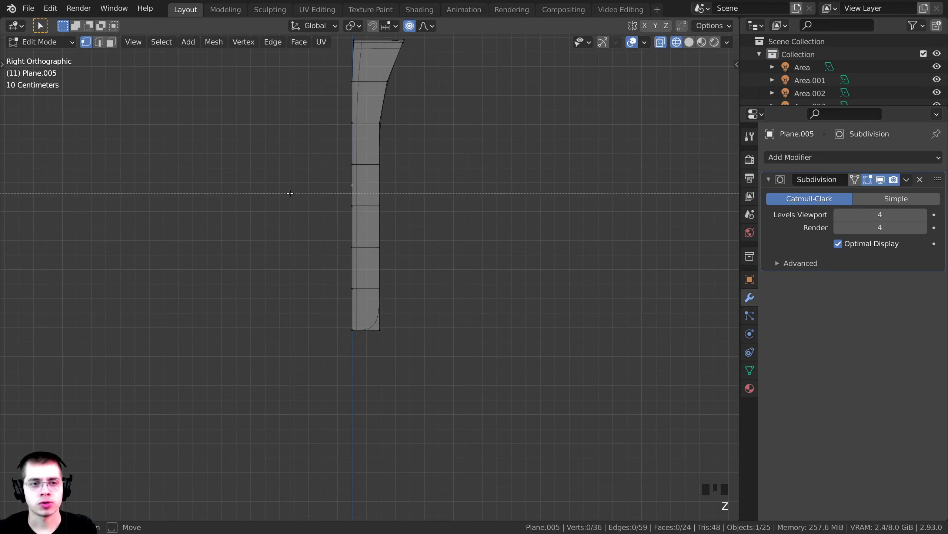
{"action": "key", "text": "b"}
{"action": "key", "text": "r"}
{"action": "key", "text": "g"}
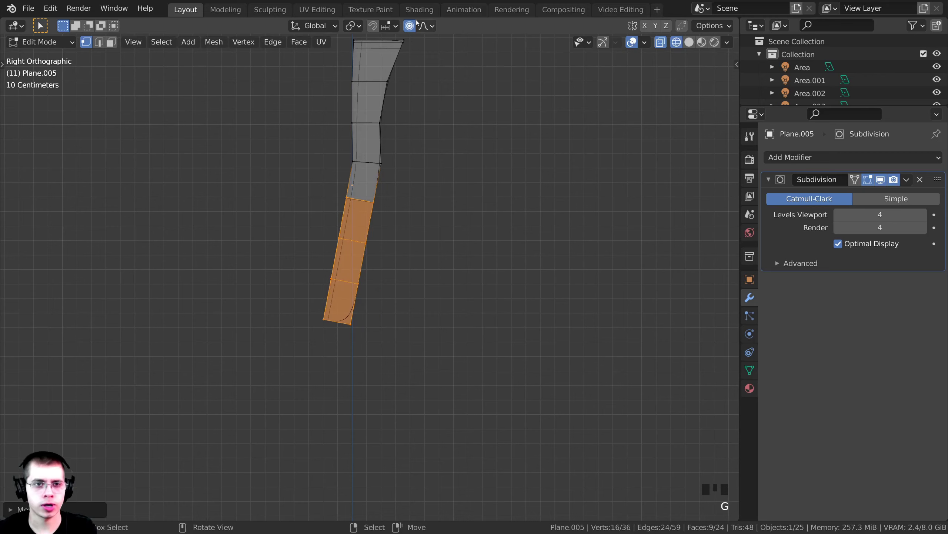
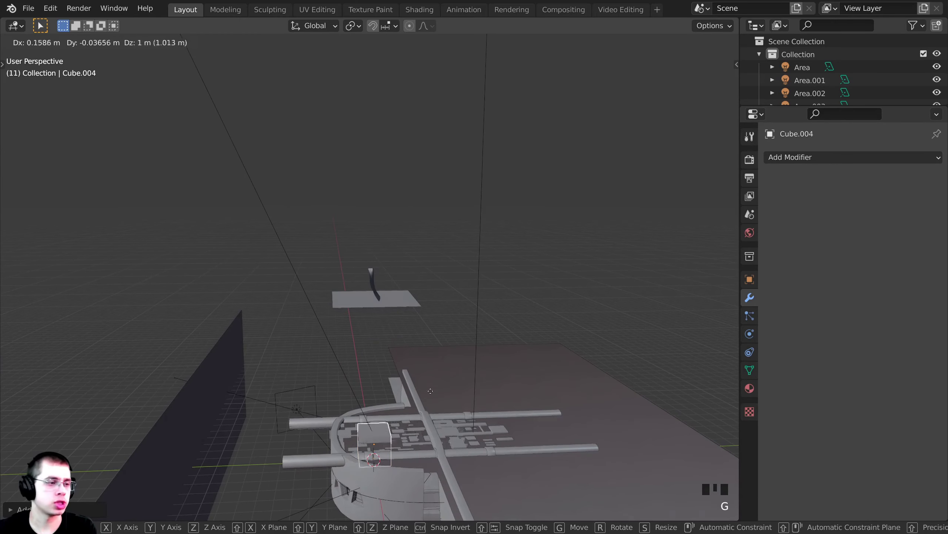
Shrink the new cube, stretch it taller and smooth it with a level-2 Subdivision modifier.
{"action": "scroll", "scroll_direction": "up", "scroll_amount": 3}
{"action": "key", "text": "s"}
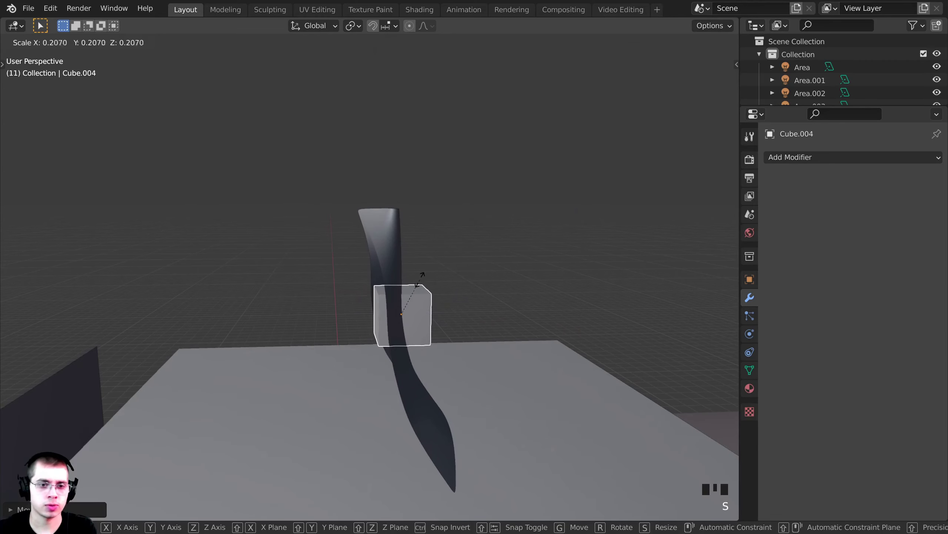
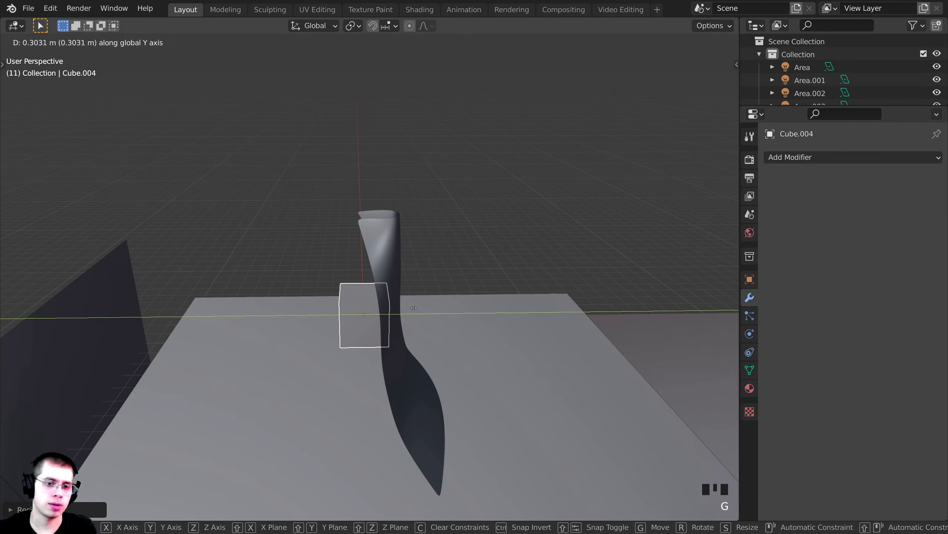
{"action": "left_click_drag", "start_coordinate": [410, 311], "coordinate": [535, 304]}
{"action": "scroll", "scroll_direction": "up", "scroll_amount": 3}
{"action": "key", "text": "Tab"}
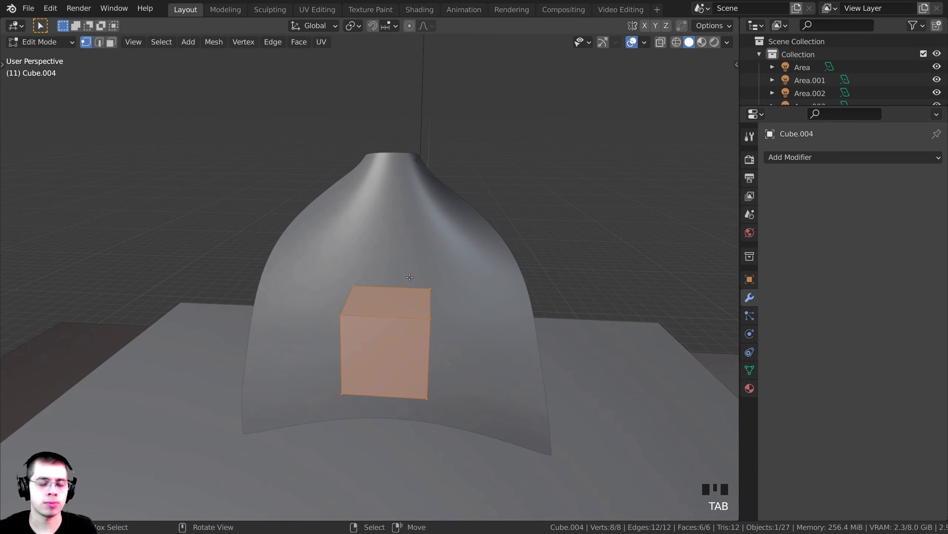
{"action": "key", "text": "s"}
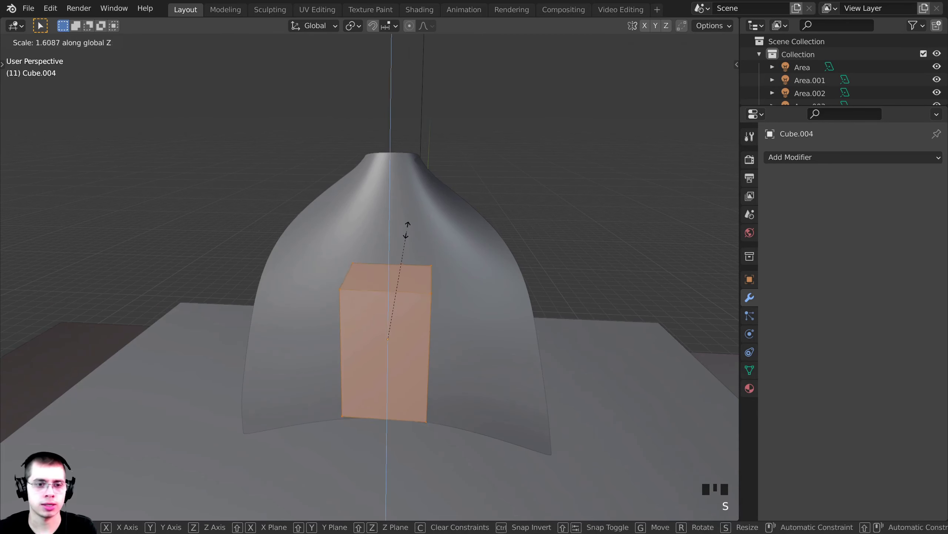
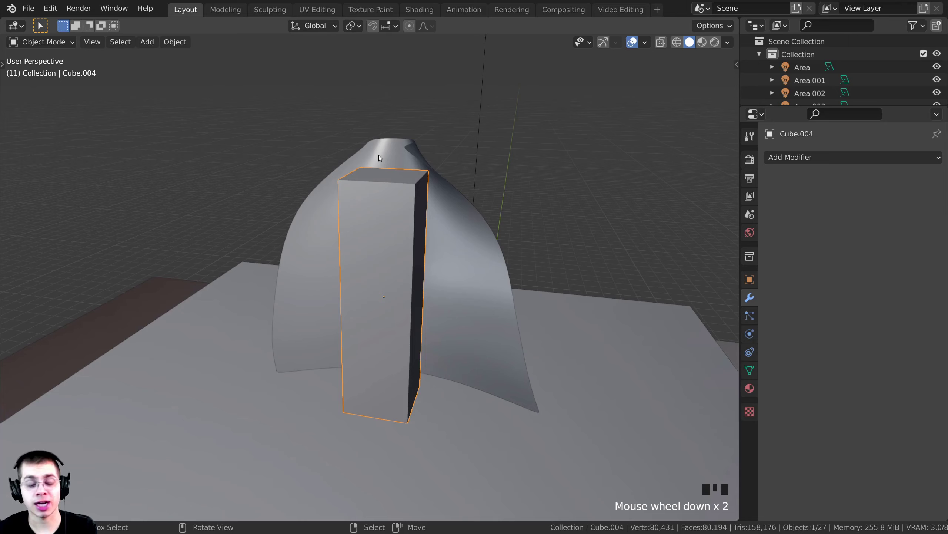
{"action": "key", "text": "ctrl+2"}
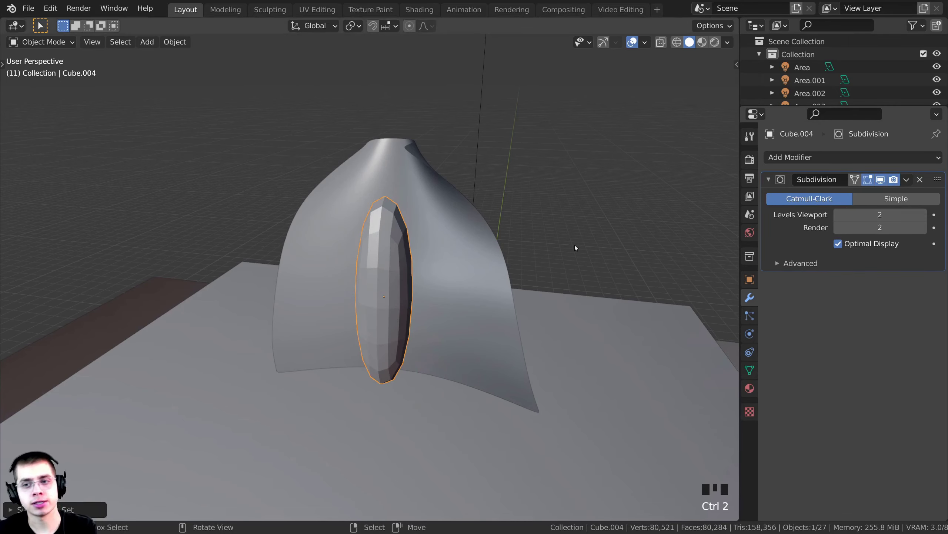
Shade the torso block smooth and widen it sideways in Edit Mode.
{"action": "left_click_drag", "start_coordinate": [503, 239], "coordinate": [470, 240]}
{"action": "scroll", "scroll_direction": "up", "scroll_amount": 3}
{"action": "key", "text": "w"}
{"action": "scroll", "scroll_direction": "down", "scroll_amount": 3}
{"action": "left_click_drag", "start_coordinate": [407, 183], "coordinate": [397, 154]}
{"action": "key", "text": "Tab"}
{"action": "left_click_drag", "start_coordinate": [365, 152], "coordinate": [442, 210]}
{"action": "scroll", "scroll_direction": "up", "scroll_amount": 3}
{"action": "middle_click", "coordinate": [452, 215]}
{"action": "key", "text": "s"}
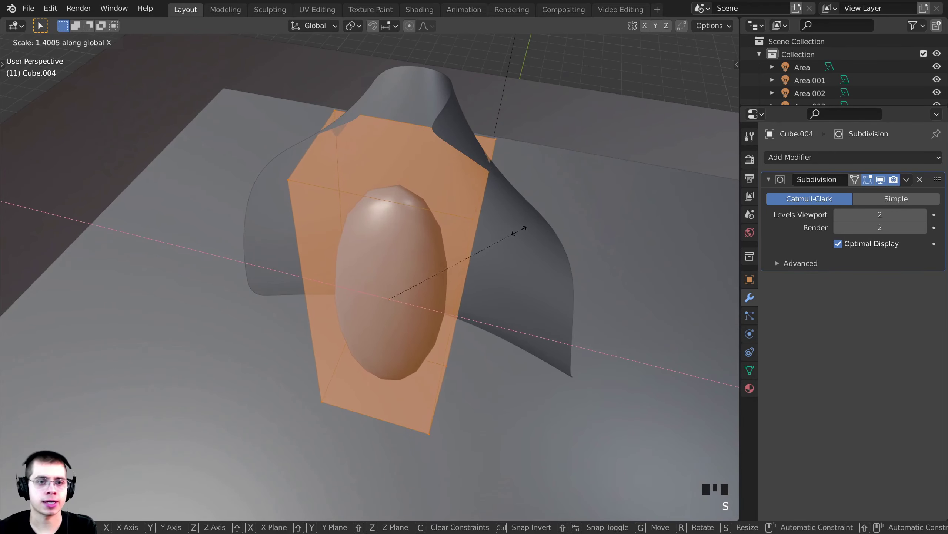
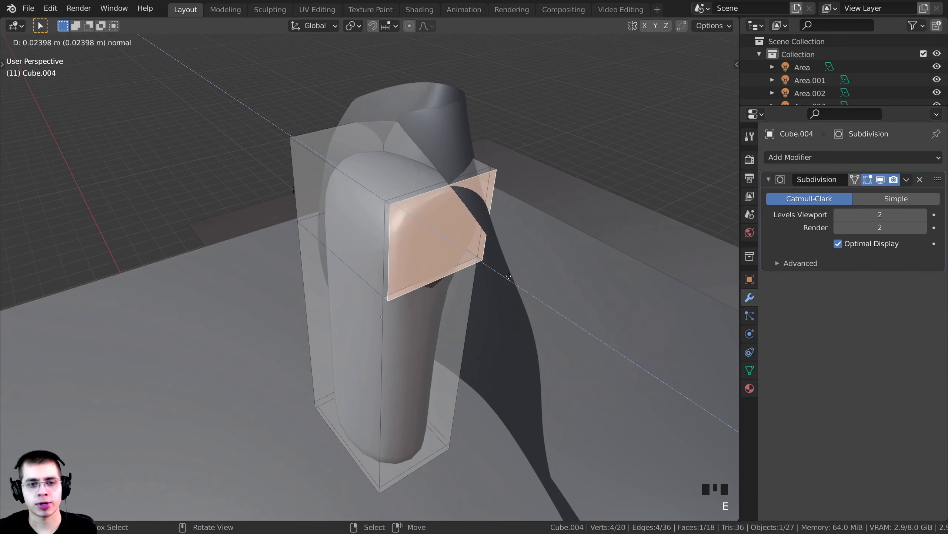
Scale and move the shoulder faces to broaden the torso, viewed from the front.
{"action": "key", "text": "s"}
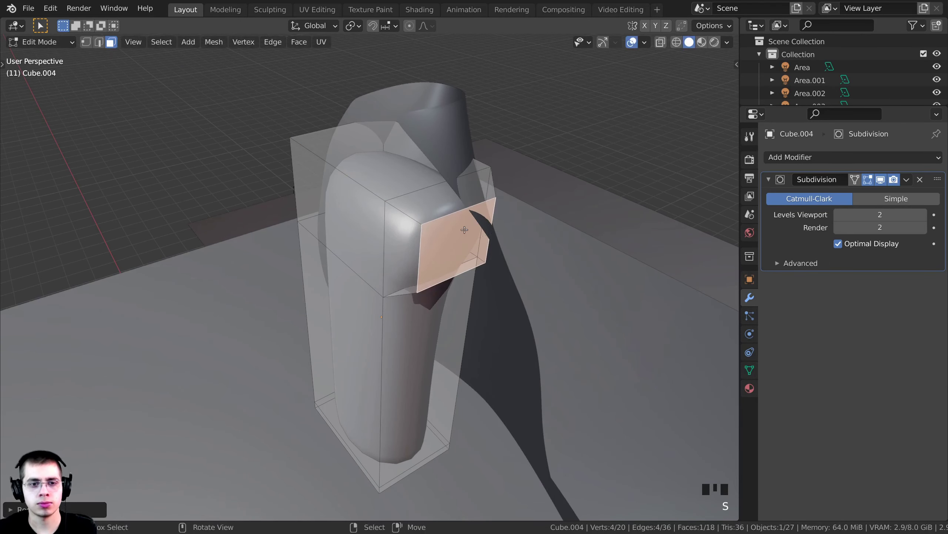
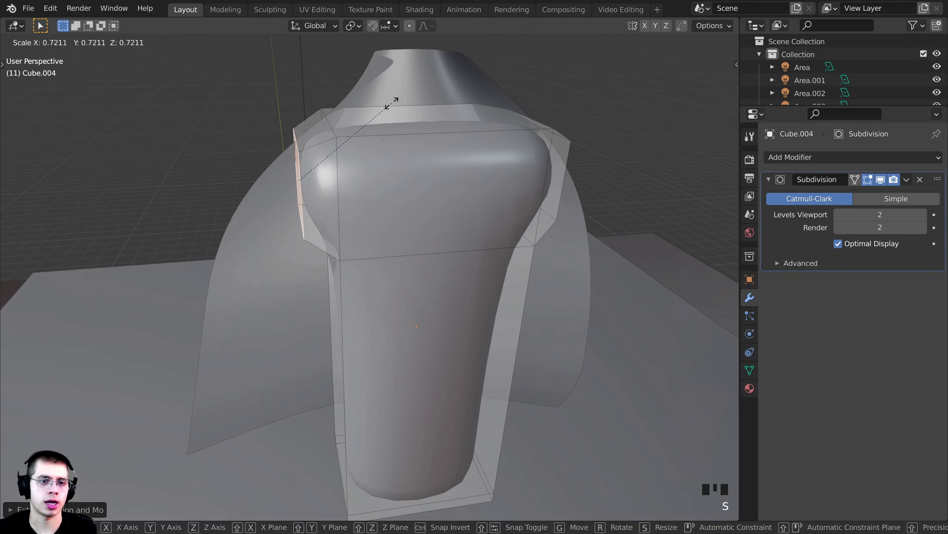
{"action": "key", "text": "g"}
{"action": "right_click", "coordinate": [414, 118]}
{"action": "left_click_drag", "start_coordinate": [415, 121], "coordinate": [430, 169]}
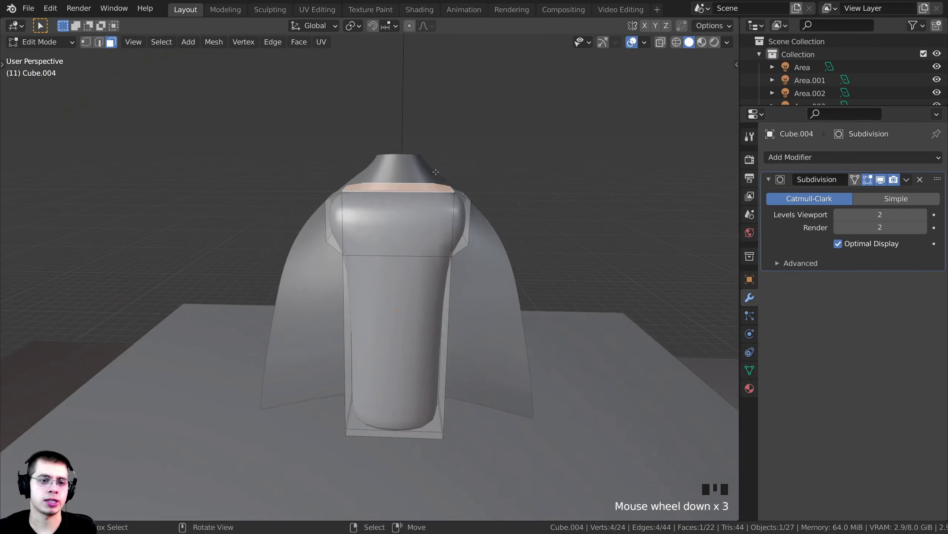
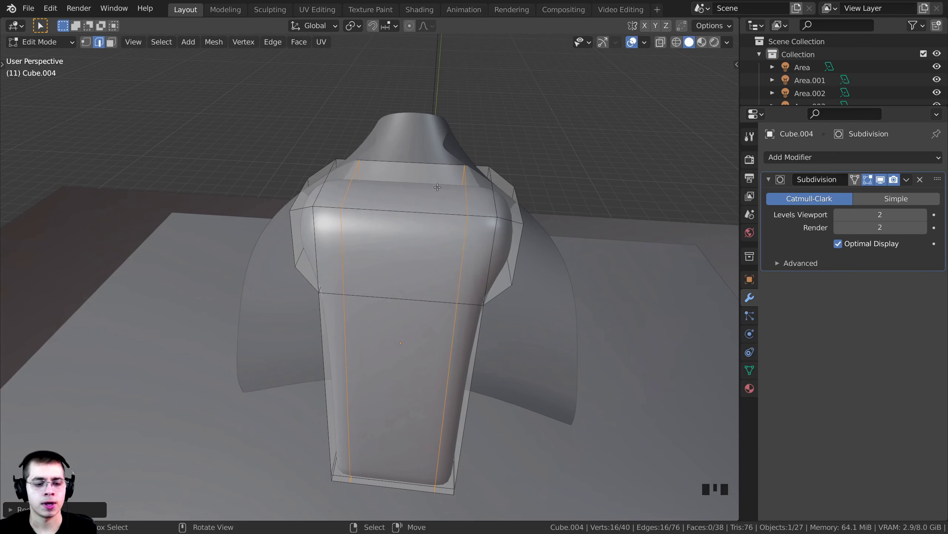
{"action": "key", "text": "3"}
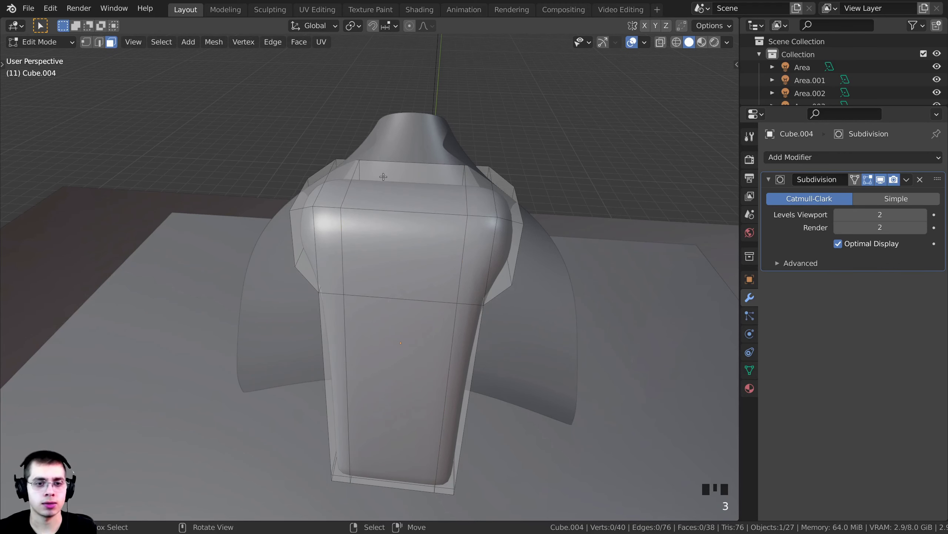
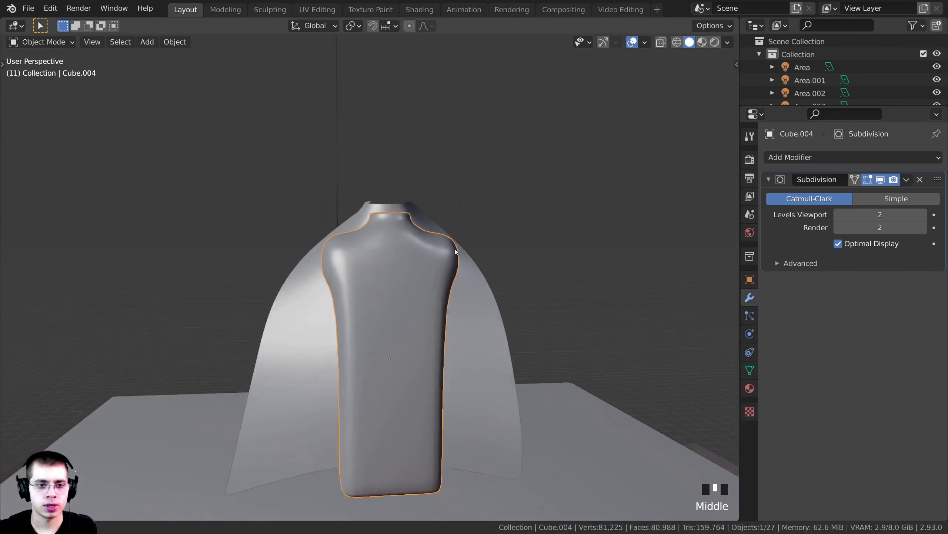
Add a loop cut down the torso for the neck, then shift the cloak shell to wrap around it.
{"action": "key", "text": "Tab"}
{"action": "key", "text": "ctrl+r"}
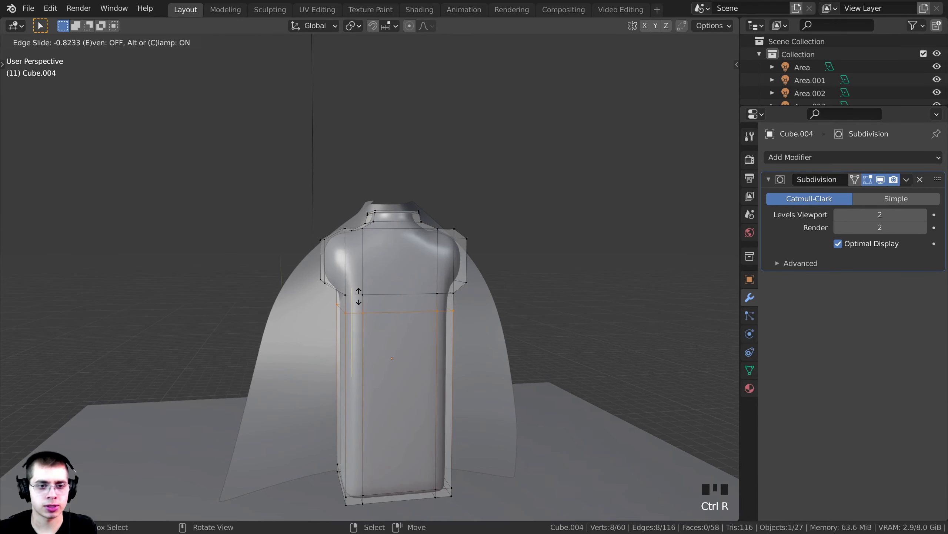
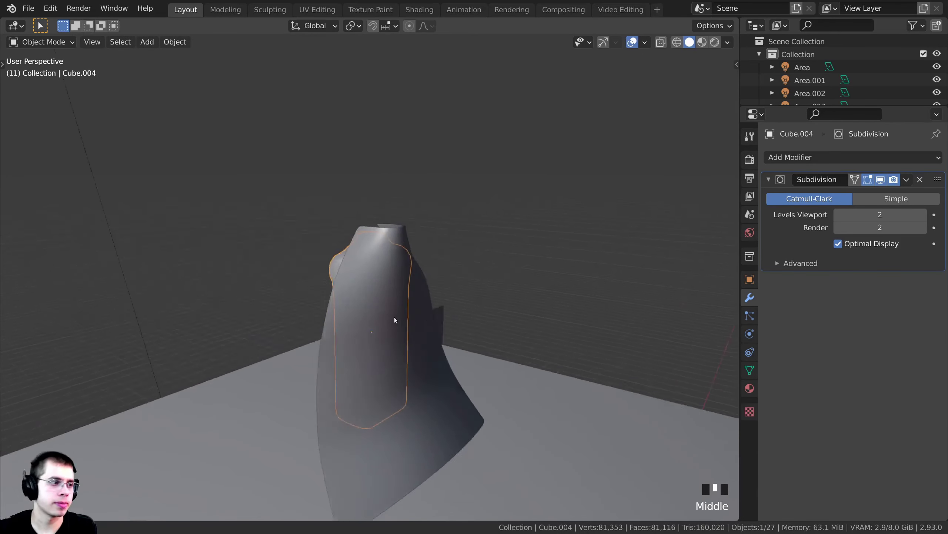
{"action": "right_click", "coordinate": [419, 303]}
{"action": "left_click_drag", "start_coordinate": [414, 302], "coordinate": [411, 324]}
{"action": "key", "text": "g"}
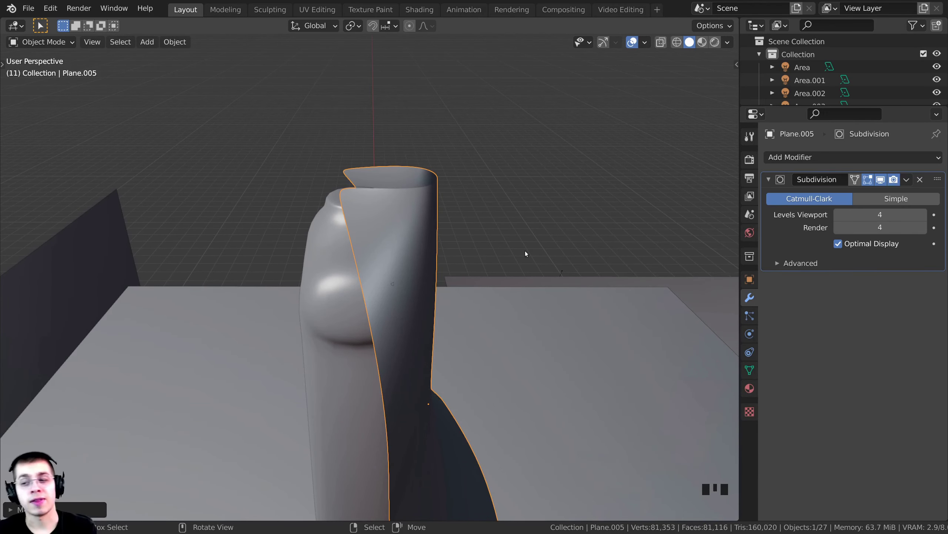
View the cloak shell and torso from the right side in orthographic view.
{"action": "key", "text": "KP_3"}
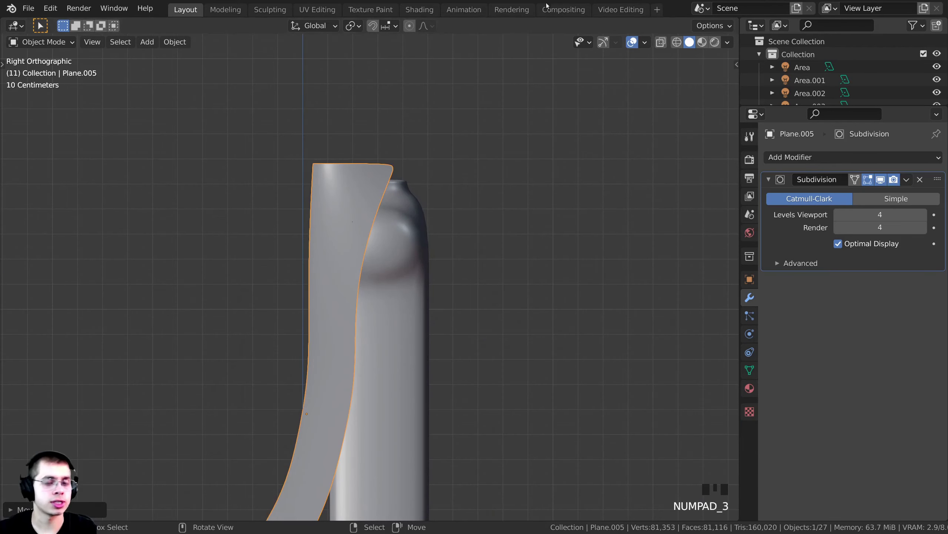
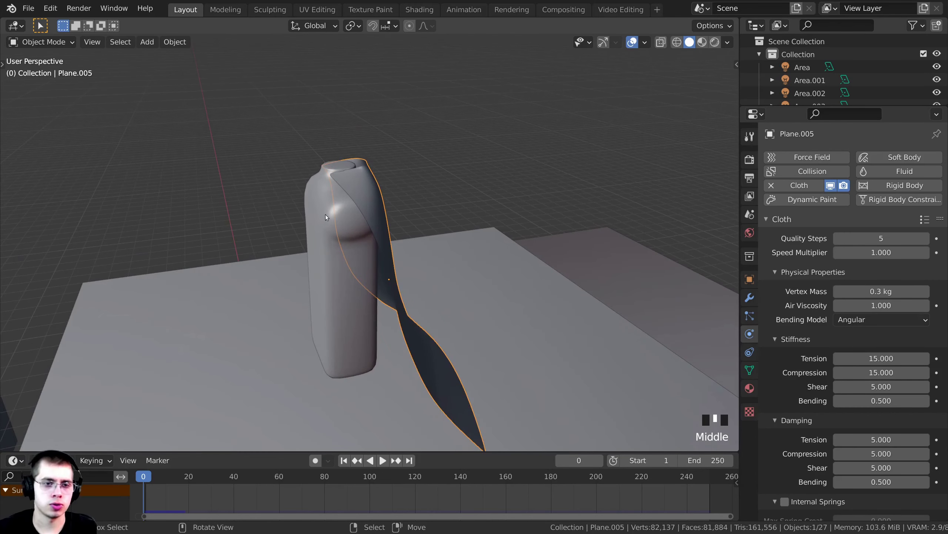
Select the torso Cube.004 after the cloth test playback and show its physics properties.
{"action": "right_click", "coordinate": [330, 215]}
{"action": "right_click", "coordinate": [327, 347]}
{"action": "middle_click", "coordinate": [344, 316]}
{"action": "right_click", "coordinate": [333, 166]}
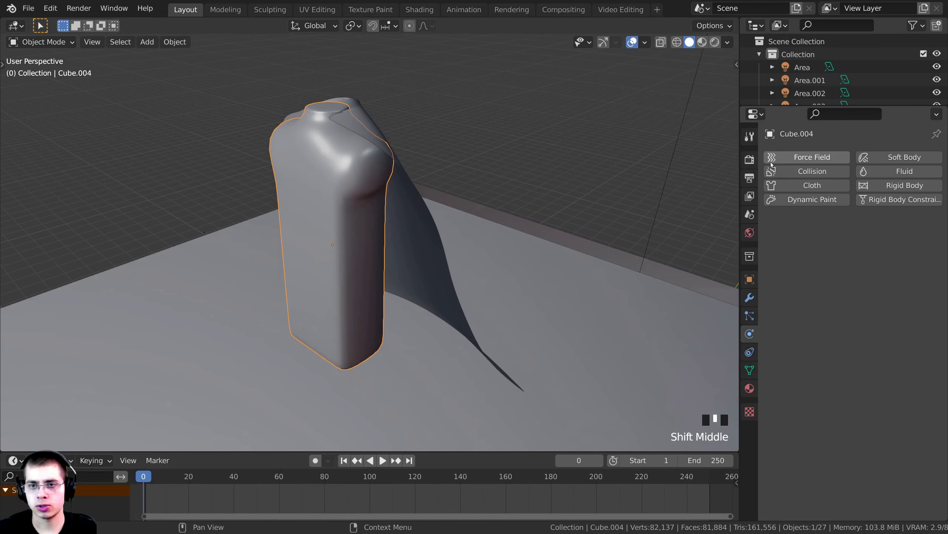
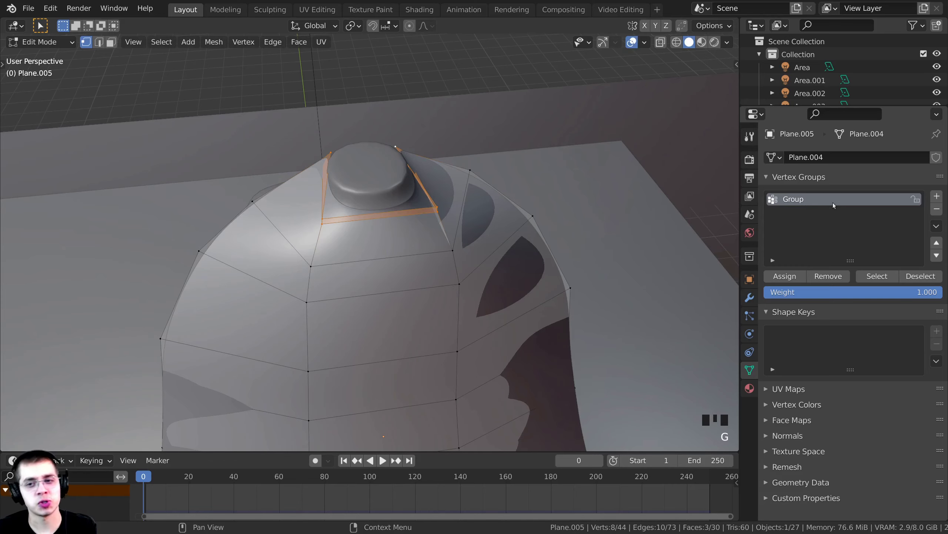
Move selected cloak vertices with proportional falloff to curve the drape.
{"action": "key", "text": "g"}
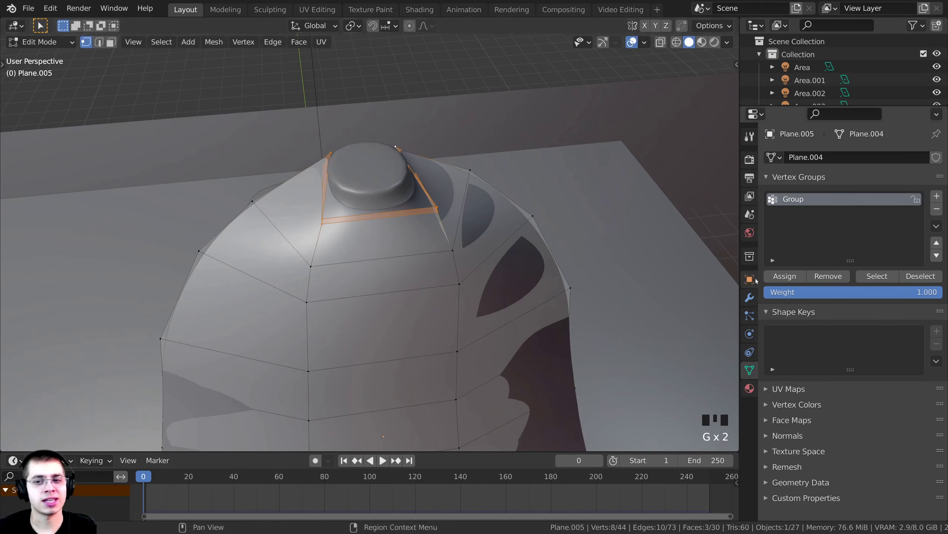
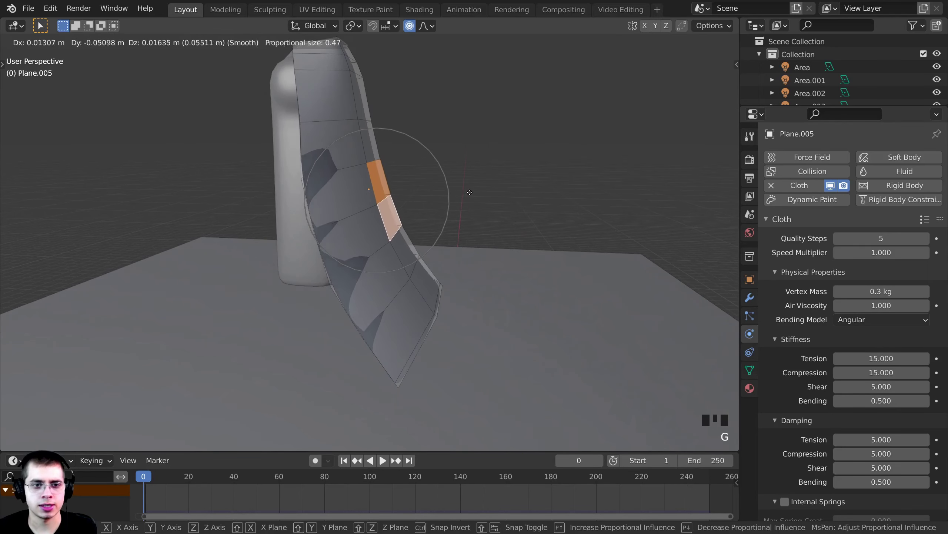
Return to Object Mode and play the timeline so the cloth cloak drapes over the torso, inspecting from several angles.
{"action": "key", "text": "Tab"}
{"action": "key", "text": "space"}
{"action": "left_click_drag", "start_coordinate": [400, 314], "coordinate": [466, 209]}
{"action": "scroll", "scroll_direction": "down", "scroll_amount": 3}
{"action": "left_click_drag", "start_coordinate": [484, 195], "coordinate": [352, 258]}
{"action": "scroll", "scroll_direction": "up", "scroll_amount": 3}
{"action": "left_click_drag", "start_coordinate": [349, 258], "coordinate": [348, 236]}
{"action": "scroll", "scroll_direction": "up", "scroll_amount": 3}
{"action": "left_click_drag", "start_coordinate": [341, 228], "coordinate": [313, 175]}
{"action": "scroll", "scroll_direction": "down", "scroll_amount": 3}
{"action": "left_click_drag", "start_coordinate": [424, 174], "coordinate": [404, 226]}
Inspect the draped cloak from all sides, then apply the Cloth modifier to make the drape permanent.
{"action": "scroll", "scroll_direction": "up", "scroll_amount": 3}
{"action": "left_click_drag", "start_coordinate": [436, 215], "coordinate": [496, 123]}
{"action": "scroll", "scroll_direction": "down", "scroll_amount": 3}
{"action": "left_click_drag", "start_coordinate": [436, 152], "coordinate": [447, 182]}
{"action": "scroll", "scroll_direction": "down", "scroll_amount": 3}
{"action": "left_click_drag", "start_coordinate": [390, 199], "coordinate": [388, 222]}
{"action": "left_click_drag", "start_coordinate": [383, 226], "coordinate": [365, 169]}
{"action": "scroll", "scroll_direction": "up", "scroll_amount": 3}
{"action": "left_click_drag", "start_coordinate": [371, 179], "coordinate": [791, 294]}
{"action": "left_click_drag", "start_coordinate": [791, 294], "coordinate": [811, 221]}
{"action": "key", "text": "ctrl+a"}
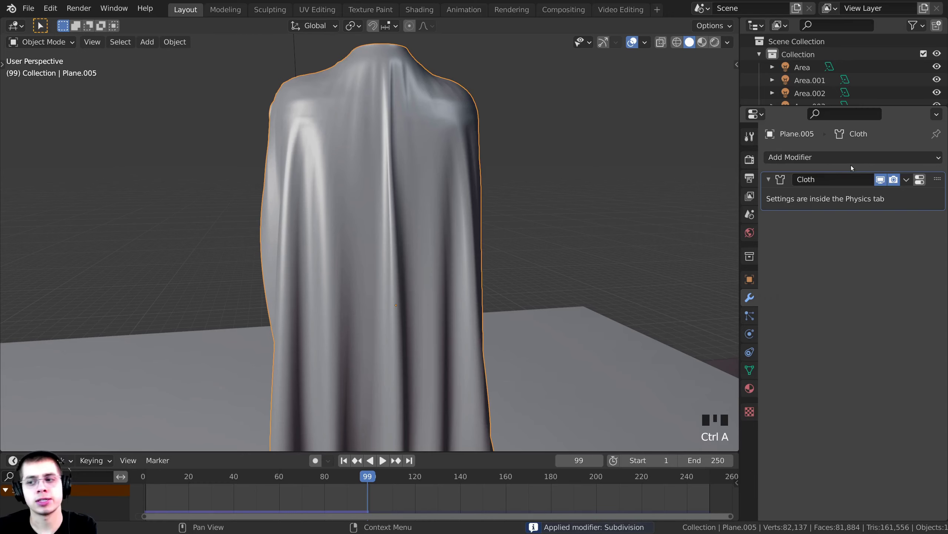
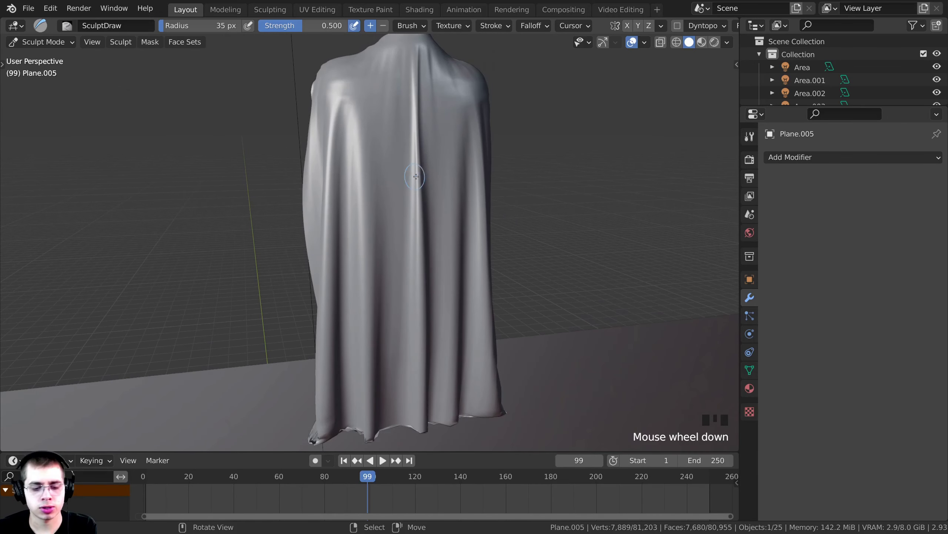
Reveal the sculpt brush toolbar and choose the Grab brush to pull the cloak surface around.
{"action": "scroll", "scroll_direction": "down", "scroll_amount": 3}
{"action": "scroll", "scroll_direction": "down", "scroll_amount": 3}
{"action": "key", "text": "t"}
{"action": "key", "text": "t"}
{"action": "key", "text": "t"}
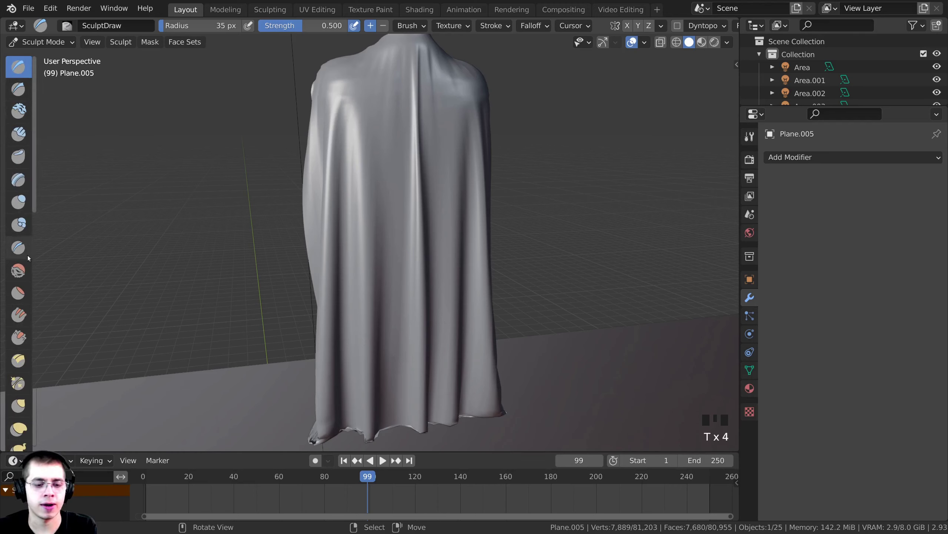
{"action": "key", "text": "g"}
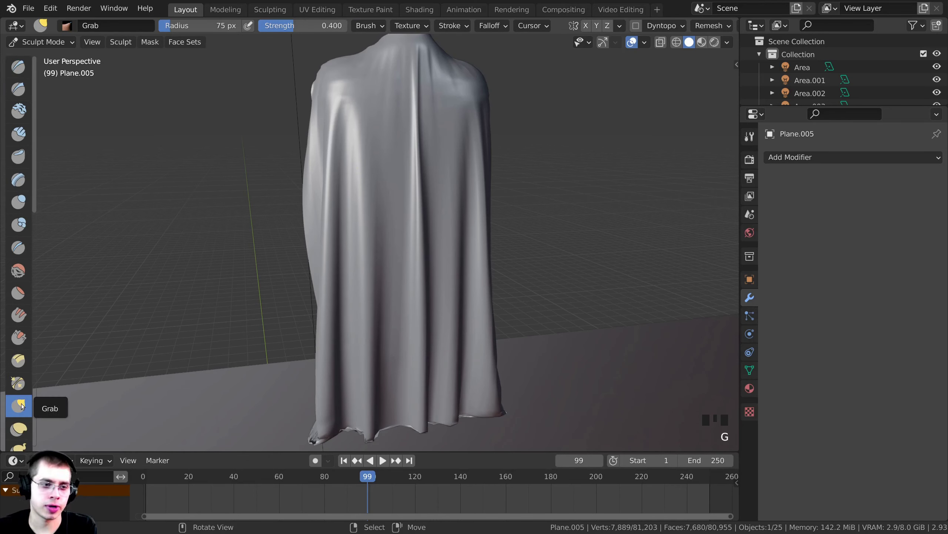
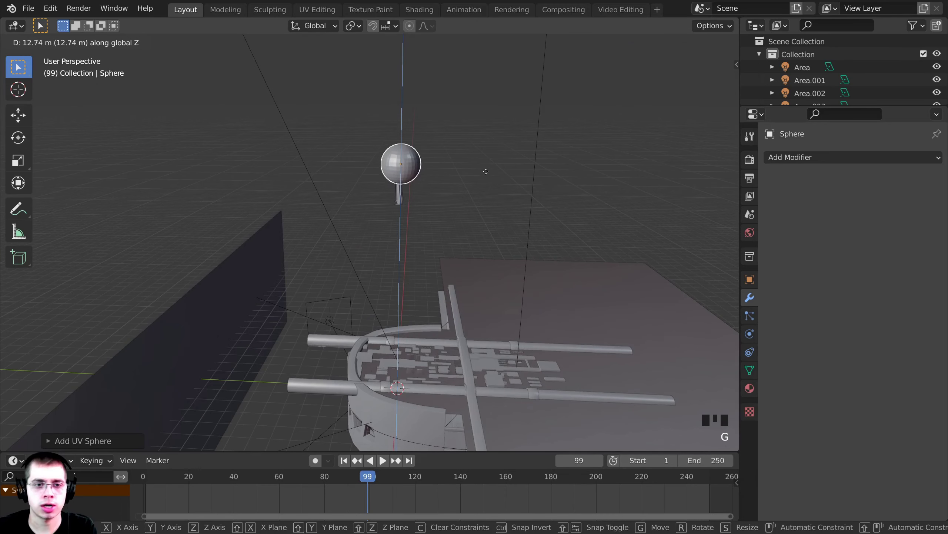
Scale the new sphere down, enter vertex select and switch to see-through shading to reach back vertices.
{"action": "key", "text": "s"}
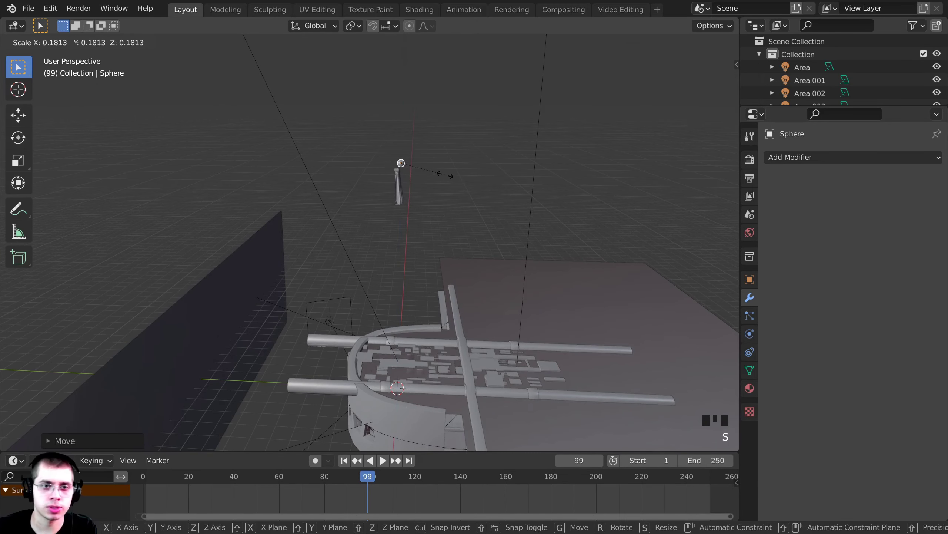
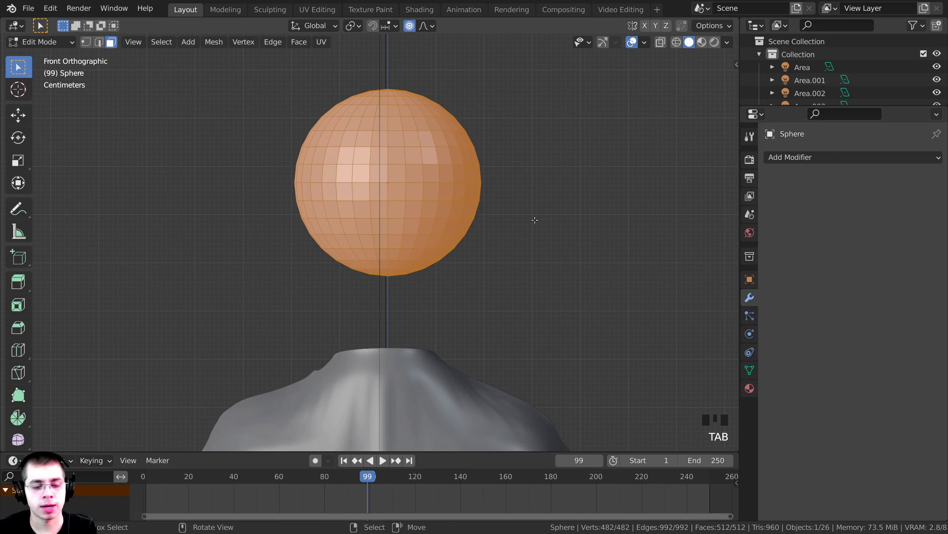
{"action": "key", "text": "1"}
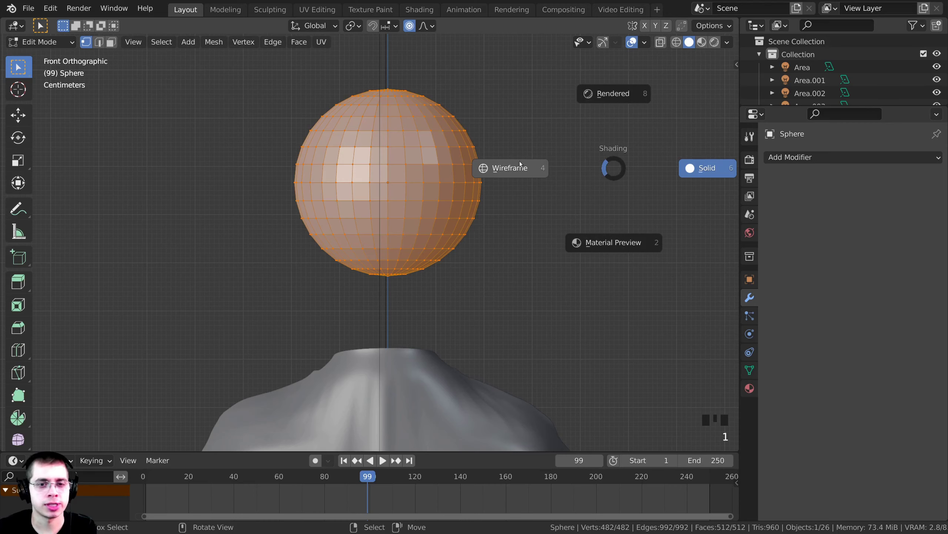
{"action": "key", "text": "z"}
{"action": "key", "text": "a"}
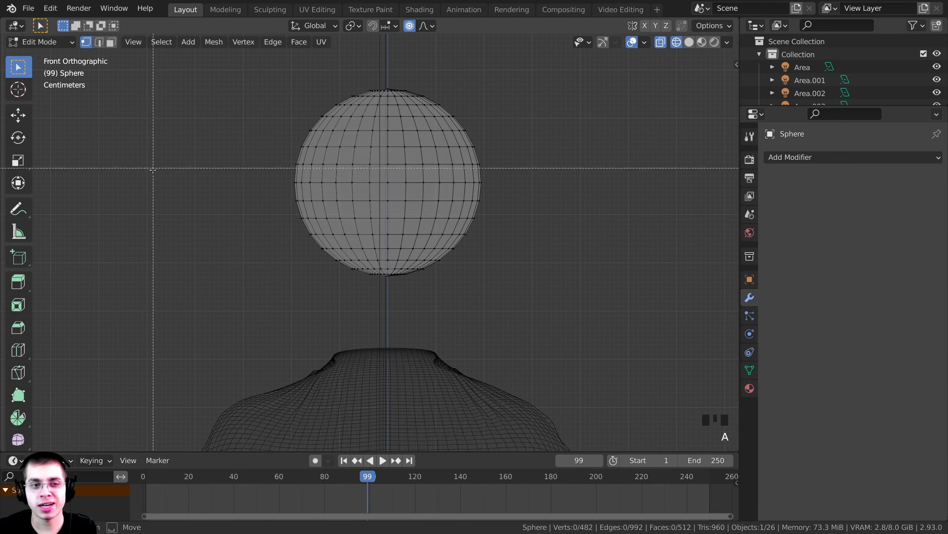
Box-select the sphere's lower half for removal and flare the extruded rim outward into a helmet brim.
{"action": "key", "text": "b"}
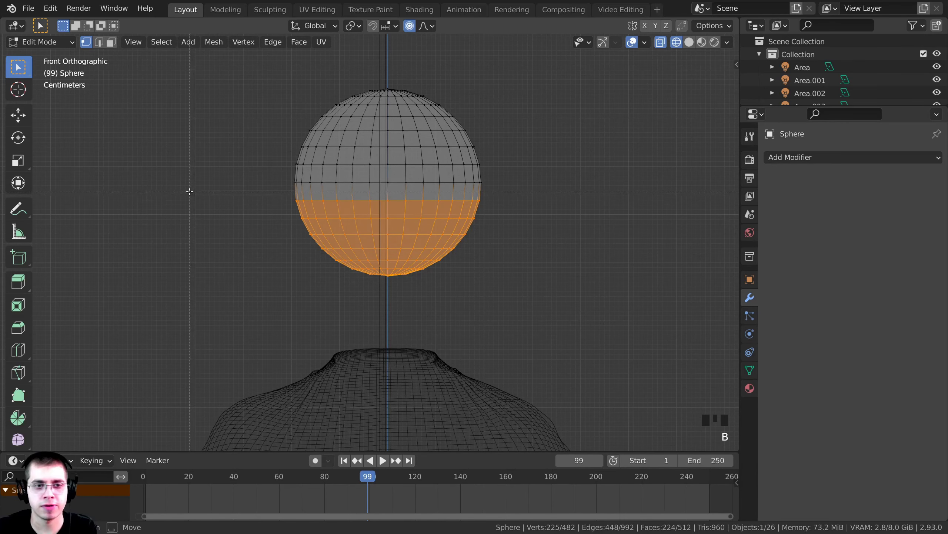
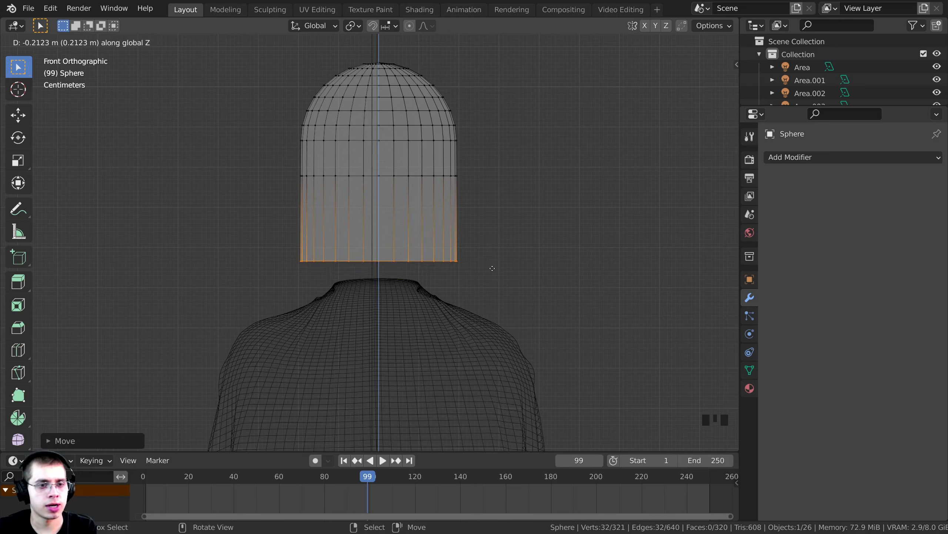
{"action": "key", "text": "s"}
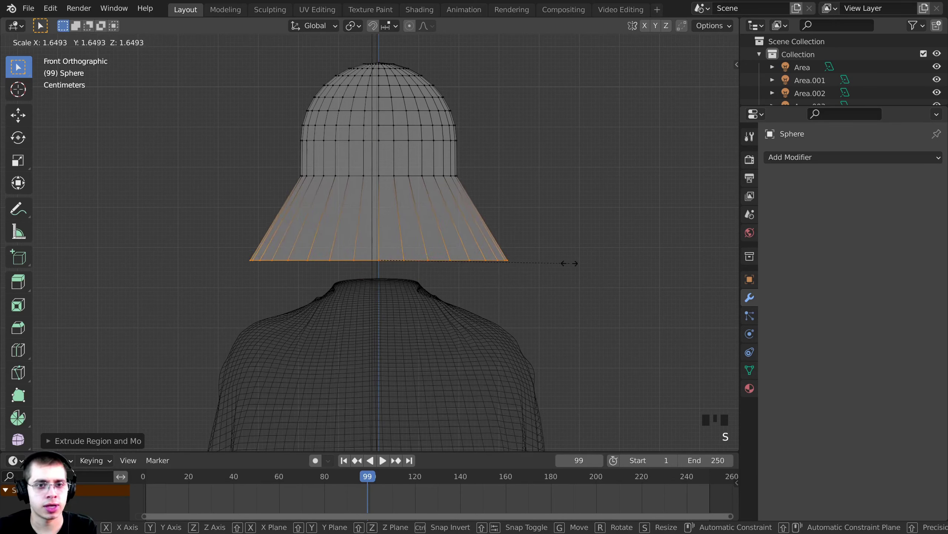
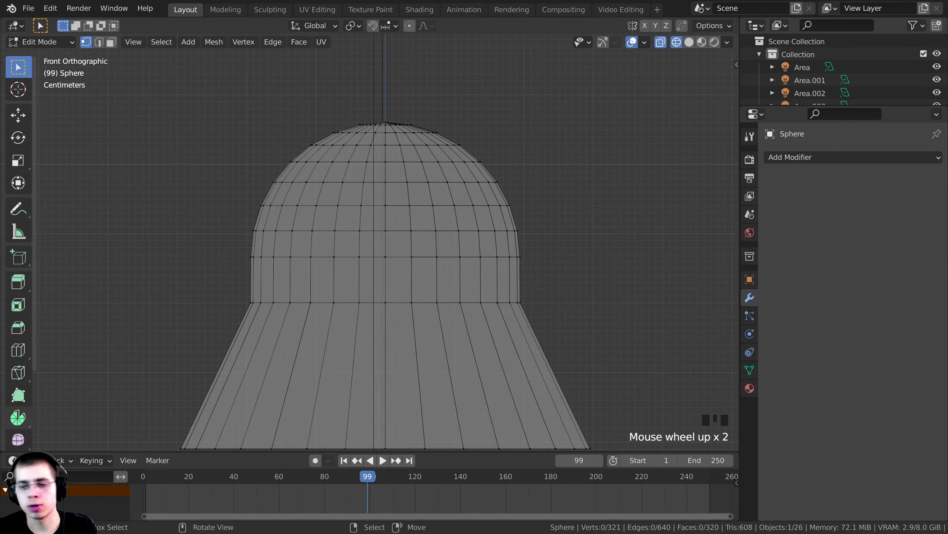
Zoom in on the helmet brim while refining the mirrored, clipped flared rim.
{"action": "scroll", "scroll_direction": "up", "scroll_amount": 3}
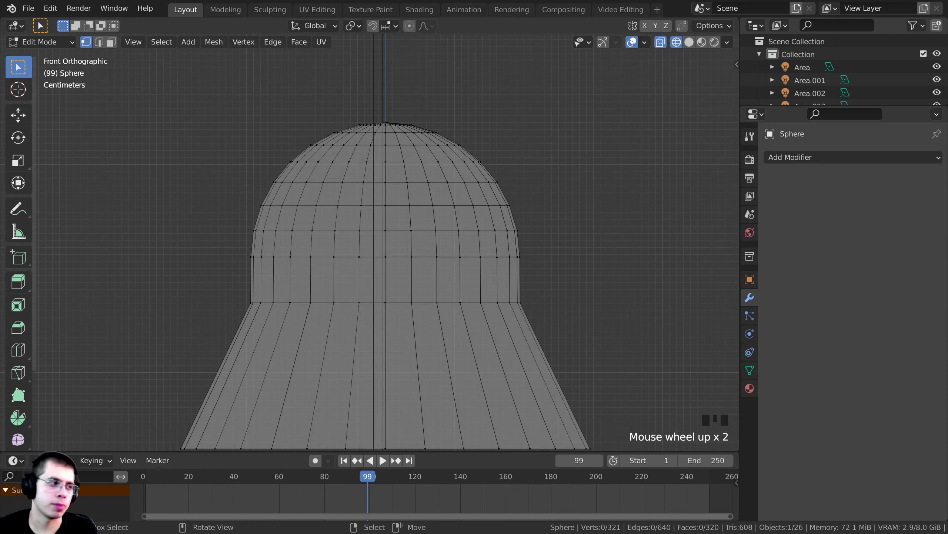
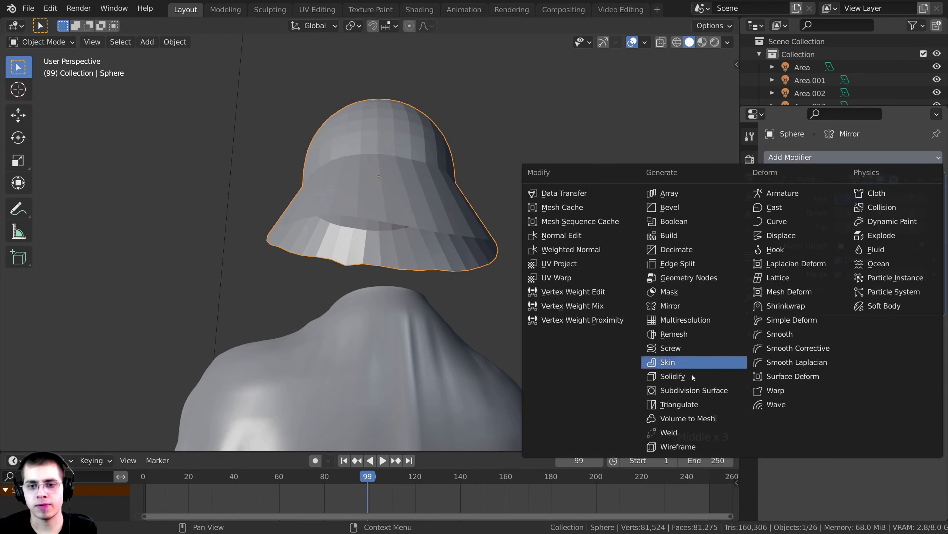
Add a Solidify modifier beneath Mirror to give the helmet shell visible thickness.
{"action": "left_click", "coordinate": [686, 380]}
{"action": "middle_click", "coordinate": [519, 310]}
{"action": "scroll", "scroll_direction": "up", "scroll_amount": 3}
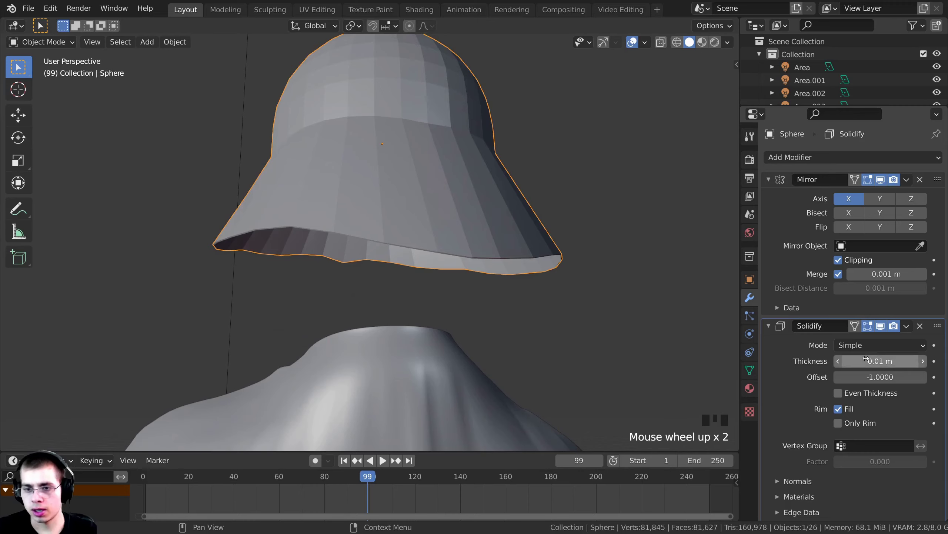
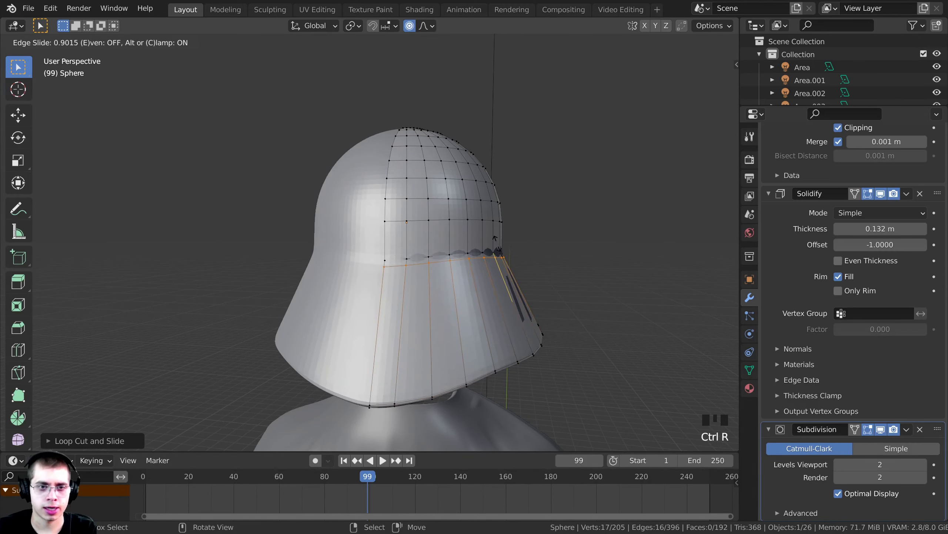
Loop-cut another edge loop into the helmet's upper dome with Ctrl+R.
{"action": "scroll", "scroll_direction": "up", "scroll_amount": 3}
{"action": "key", "text": "ctrl+r"}
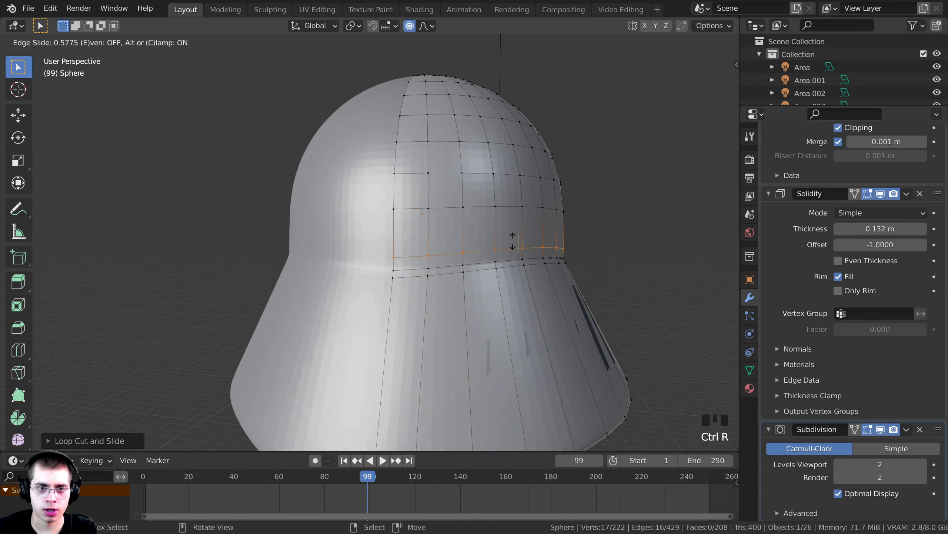
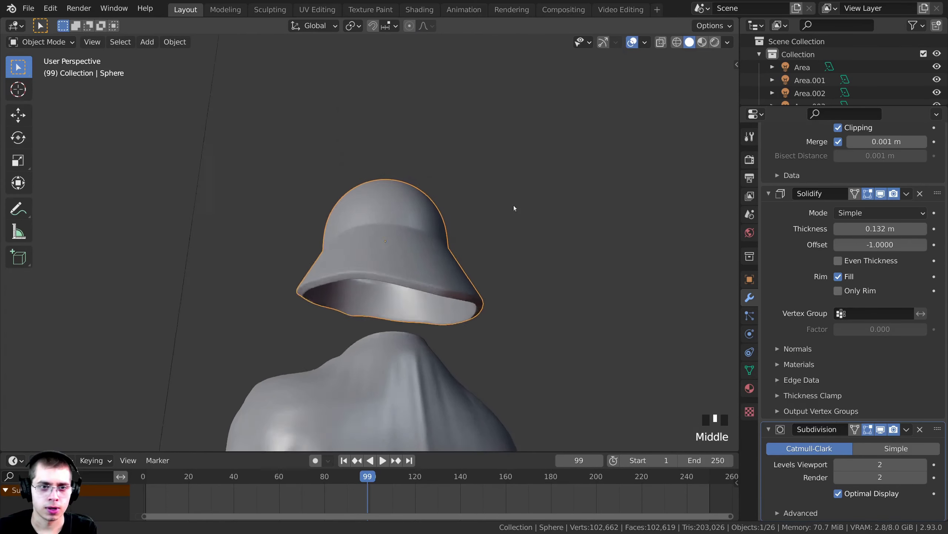
Adjust the dome selection with the select tool and toggle between Edit and Object Mode on the helmet.
{"action": "scroll", "scroll_direction": "up", "scroll_amount": 3}
{"action": "key", "text": "w"}
{"action": "left_click_drag", "start_coordinate": [386, 208], "coordinate": [513, 203]}
{"action": "scroll", "scroll_direction": "down", "scroll_amount": 3}
{"action": "left_click_drag", "start_coordinate": [518, 204], "coordinate": [403, 203]}
{"action": "key", "text": "Tab"}
Select the dome vertices and vertex-slide them with G G to reshape the helmet top.
{"action": "middle_click", "coordinate": [388, 239]}
{"action": "scroll", "scroll_direction": "up", "scroll_amount": 3}
{"action": "left_click_drag", "start_coordinate": [384, 246], "coordinate": [376, 269]}
{"action": "key", "text": "a"}
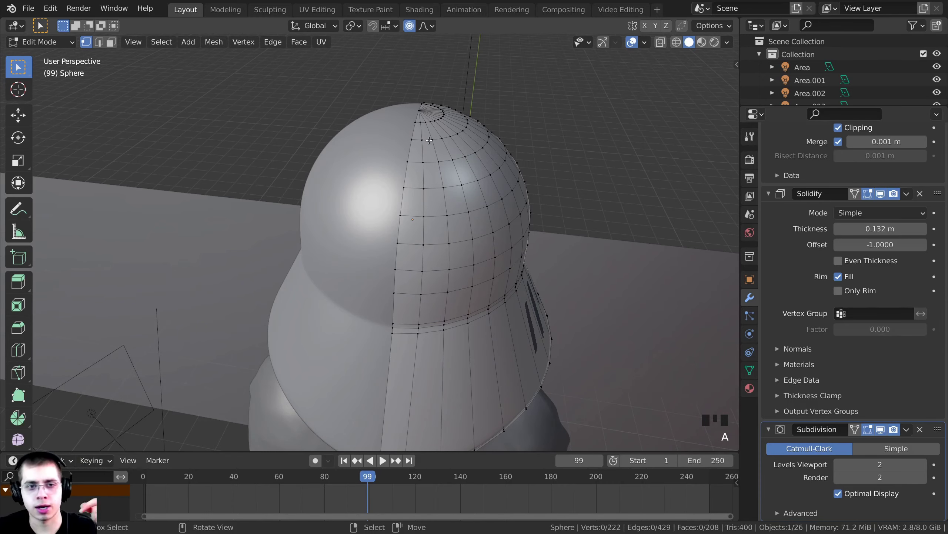
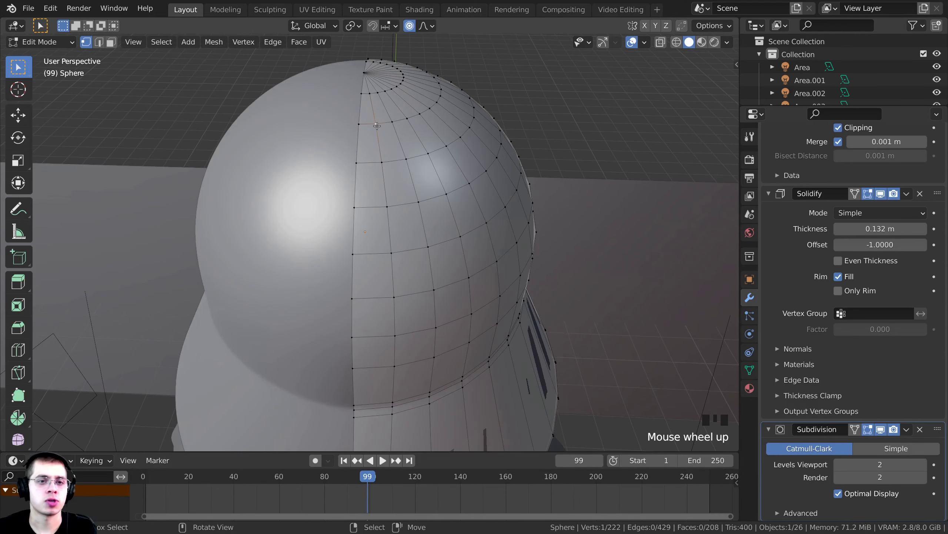
{"action": "key", "text": "g"}
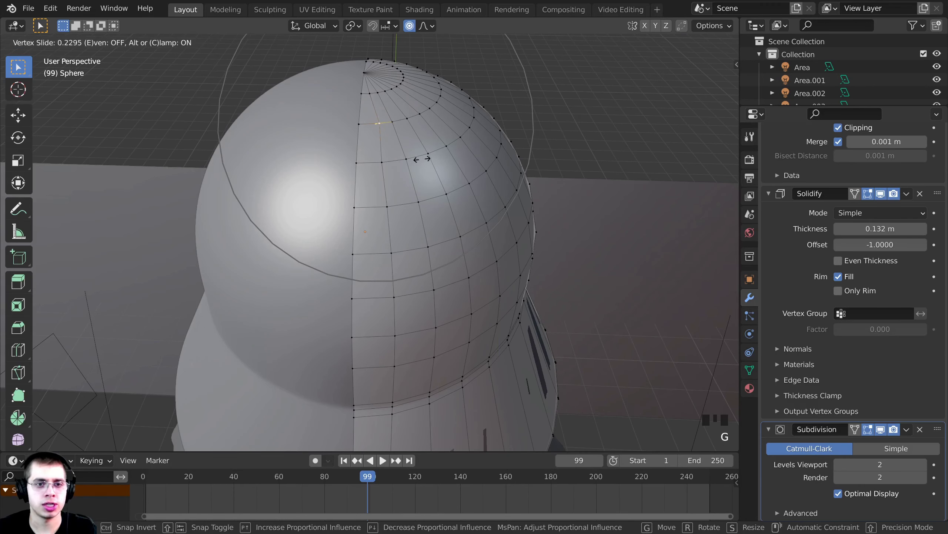
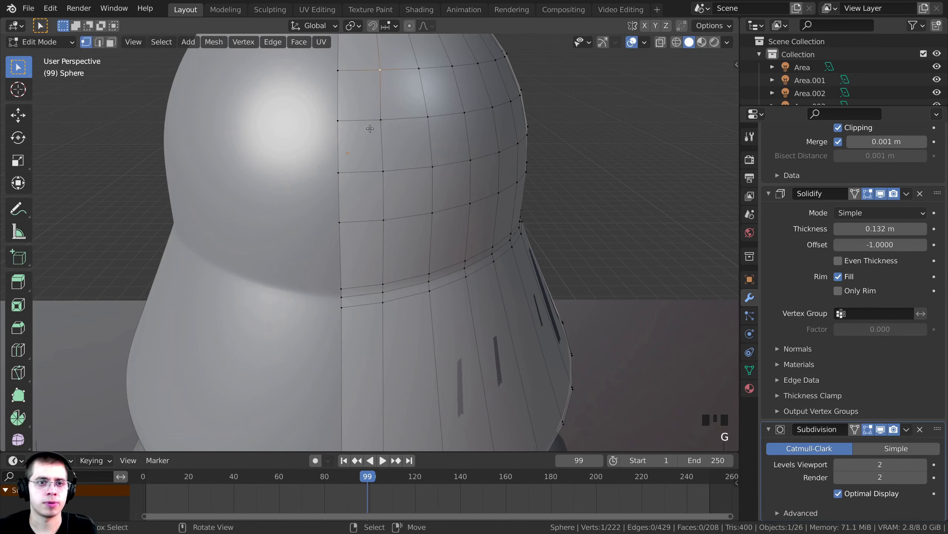
Slide an upper-dome vertex along its edge to sharpen the ridge above the flared brim.
{"action": "key", "text": "g"}
{"action": "key", "text": "g"}
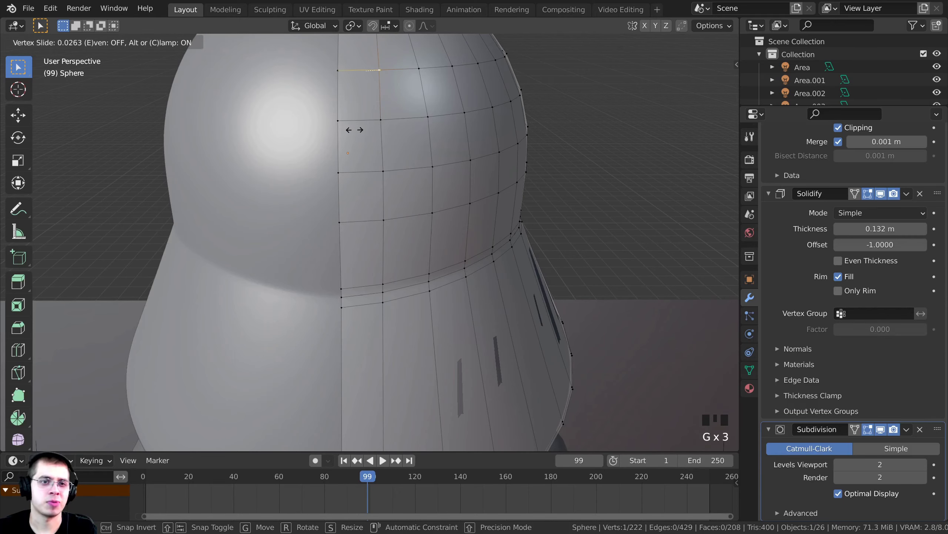
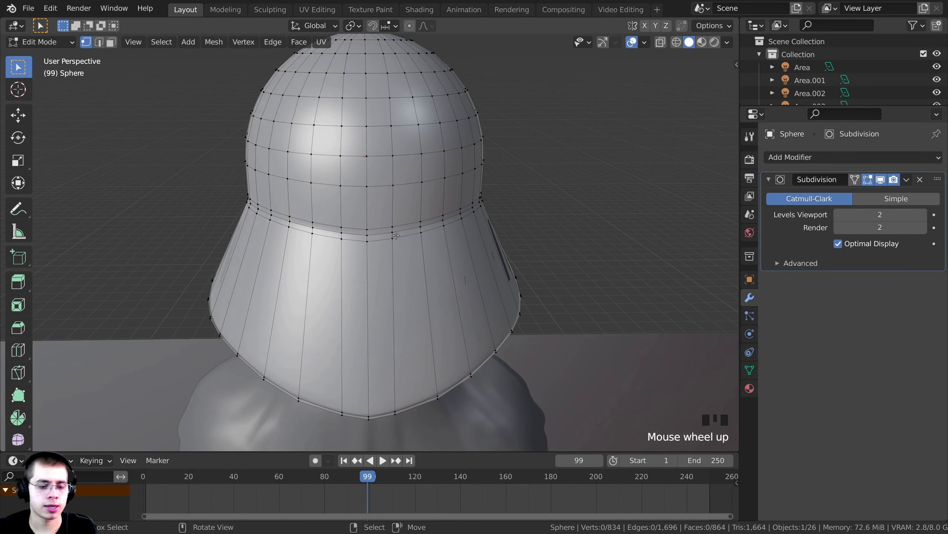
Switch to face selection to pick the vertical strip down the helmet's middle.
{"action": "key", "text": "3"}
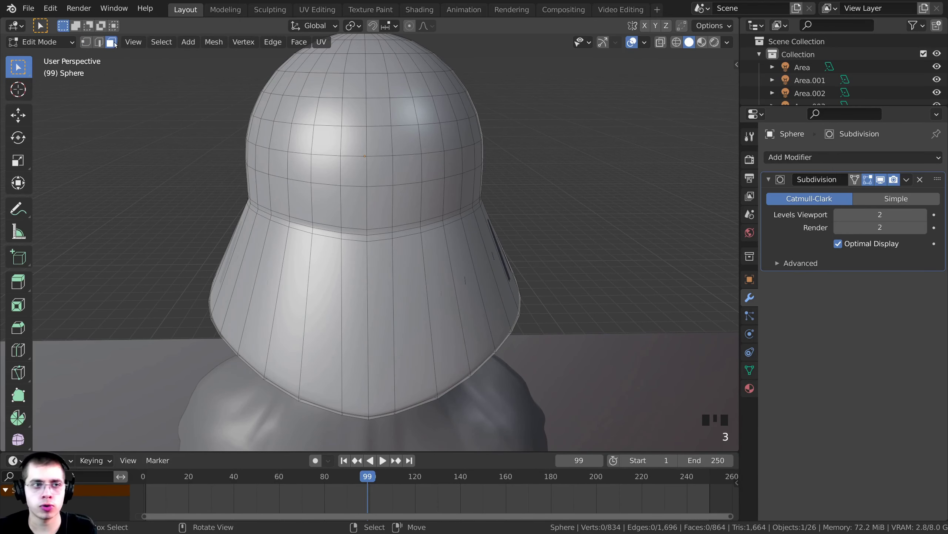
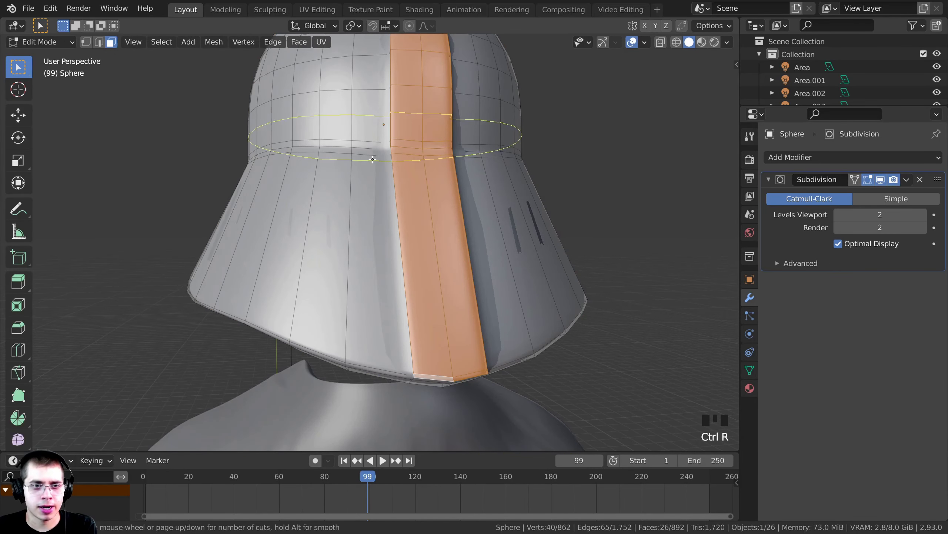
Add and slide a new edge loop around the helmet for the central crest.
{"action": "key", "text": "ctrl+r"}
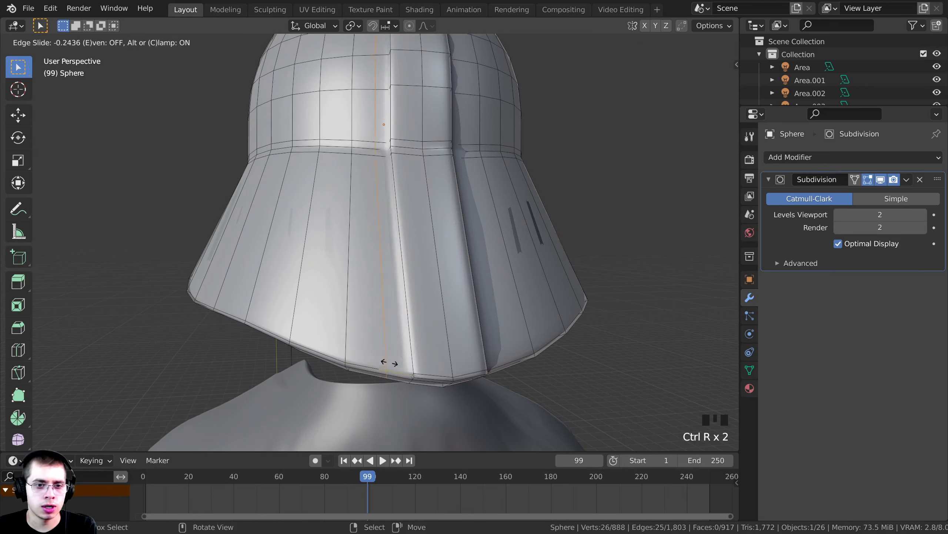
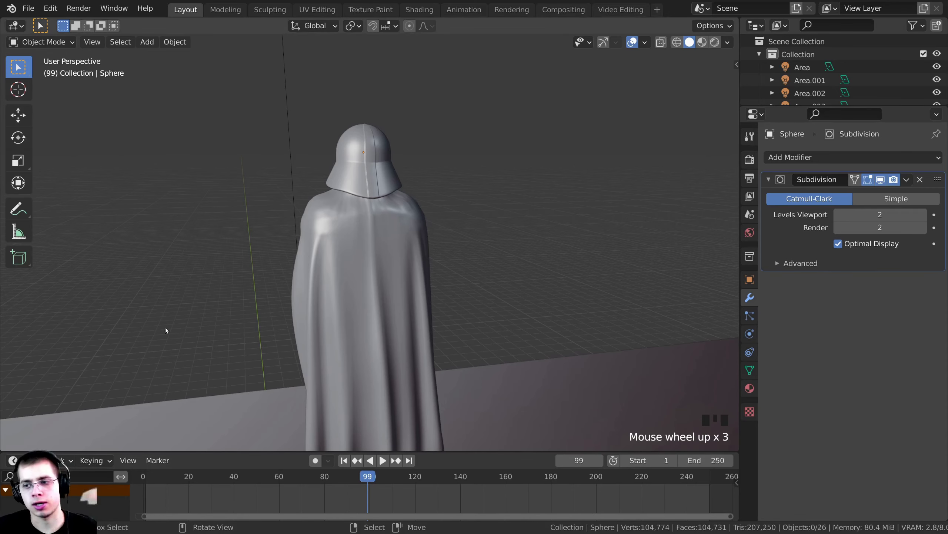
Select the helmet in Object Mode and rough in its scale and position on the figure.
{"action": "middle_click", "coordinate": [245, 275]}
{"action": "scroll", "scroll_direction": "down", "scroll_amount": 3}
{"action": "right_click", "coordinate": [367, 158]}
{"action": "middle_click", "coordinate": [470, 190]}
{"action": "key", "text": "g"}
{"action": "middle_click", "coordinate": [459, 211]}
{"action": "key", "text": "s"}
{"action": "key", "text": "a"}
{"action": "scroll", "scroll_direction": "down", "scroll_amount": 3}
{"action": "left_click_drag", "start_coordinate": [418, 197], "coordinate": [381, 193]}
{"action": "left_click_drag", "start_coordinate": [382, 193], "coordinate": [454, 216]}
{"action": "scroll", "scroll_direction": "up", "scroll_amount": 3}
Resize the helmet, lower it vertically onto the caped figure and check it from behind.
{"action": "key", "text": "s"}
{"action": "key", "text": "g"}
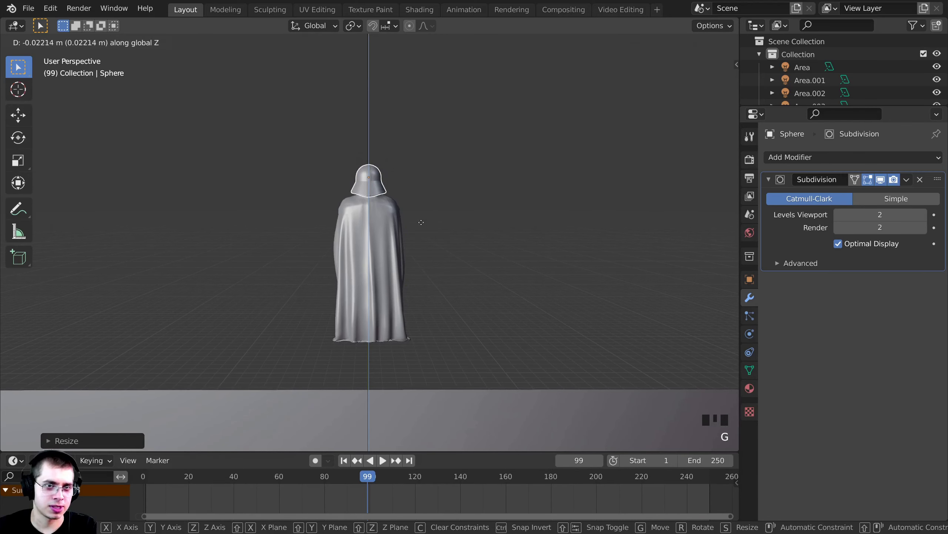
{"action": "key", "text": "s"}
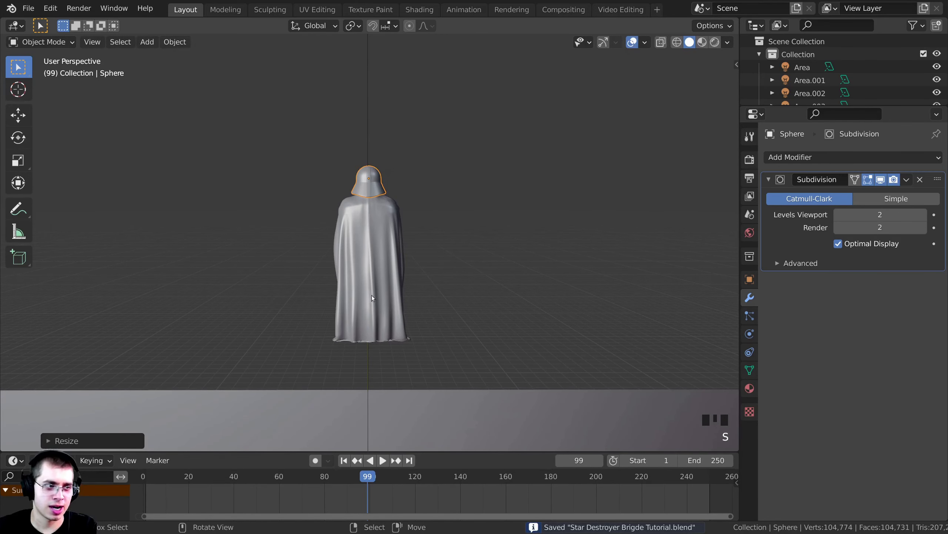
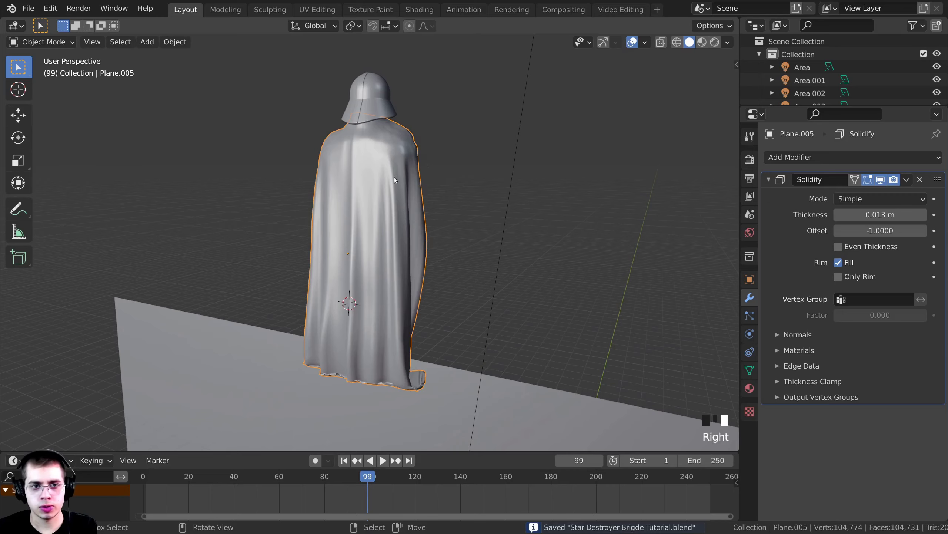
{"action": "left_click_drag", "start_coordinate": [378, 201], "coordinate": [505, 244]}
{"action": "scroll", "scroll_direction": "up", "scroll_amount": 3}
{"action": "middle_click", "coordinate": [366, 205]}
{"action": "scroll", "scroll_direction": "down", "scroll_amount": 3}
{"action": "middle_click", "coordinate": [383, 226]}
{"action": "key", "text": "g"}
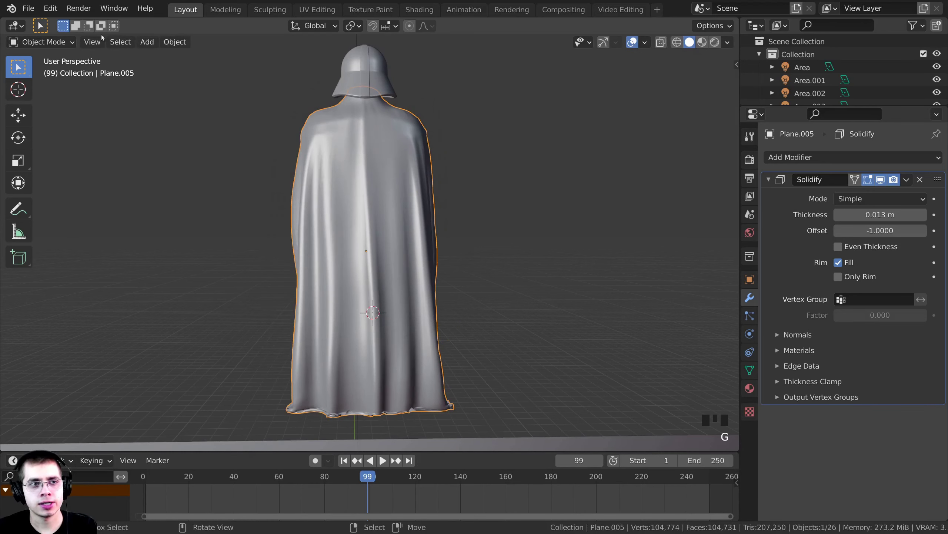
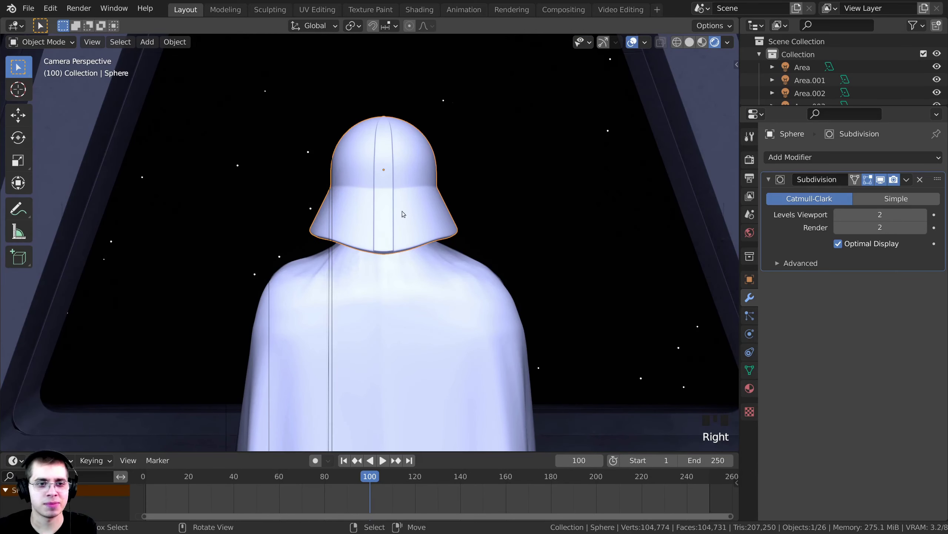
Frame the helmet in the viewport and enter Edit Mode on its mesh.
{"action": "scroll", "scroll_direction": "up", "scroll_amount": 3}
{"action": "left_click_drag", "start_coordinate": [361, 147], "coordinate": [396, 156]}
{"action": "scroll", "scroll_direction": "up", "scroll_amount": 3}
{"action": "scroll", "scroll_direction": "down", "scroll_amount": 3}
{"action": "key", "text": "KP_Decimal"}
{"action": "left_click_drag", "start_coordinate": [442, 205], "coordinate": [371, 134]}
{"action": "key", "text": "Tab"}
{"action": "left_click_drag", "start_coordinate": [375, 181], "coordinate": [335, 195]}
View the helmet from front ortho in see-through wireframe with vertex selection active.
{"action": "key", "text": "KP_1"}
{"action": "left_click_drag", "start_coordinate": [397, 161], "coordinate": [288, 159]}
{"action": "key", "text": "z"}
{"action": "key", "text": "Tab"}
{"action": "key", "text": "Tab"}
{"action": "key", "text": "a"}
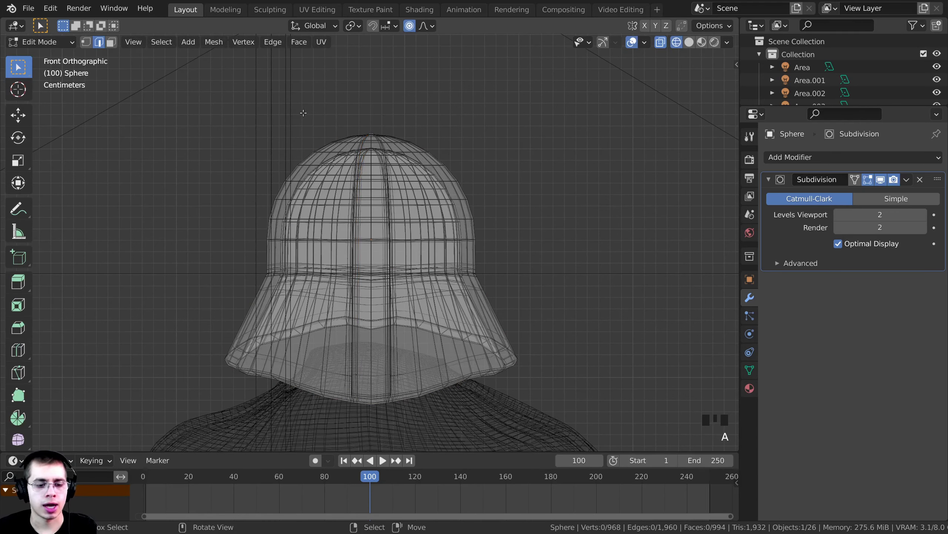
{"action": "key", "text": "1"}
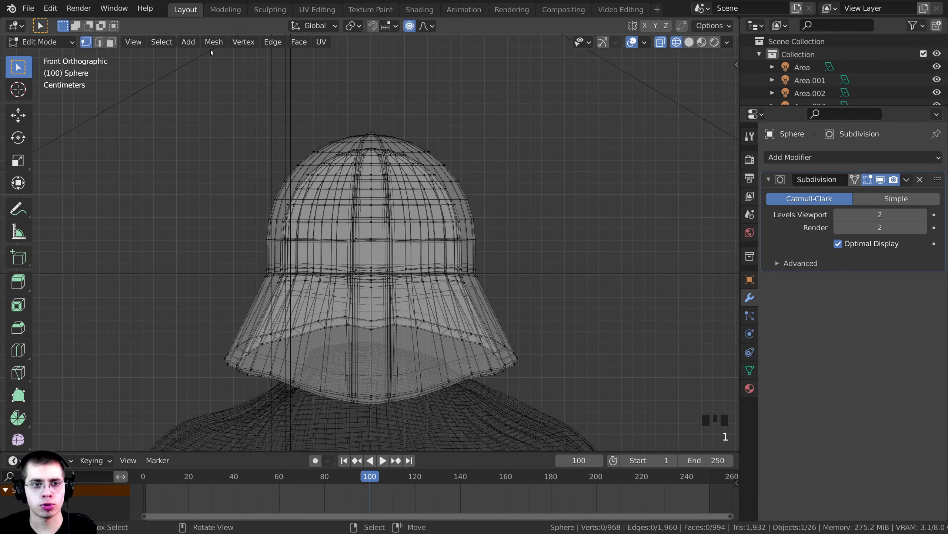
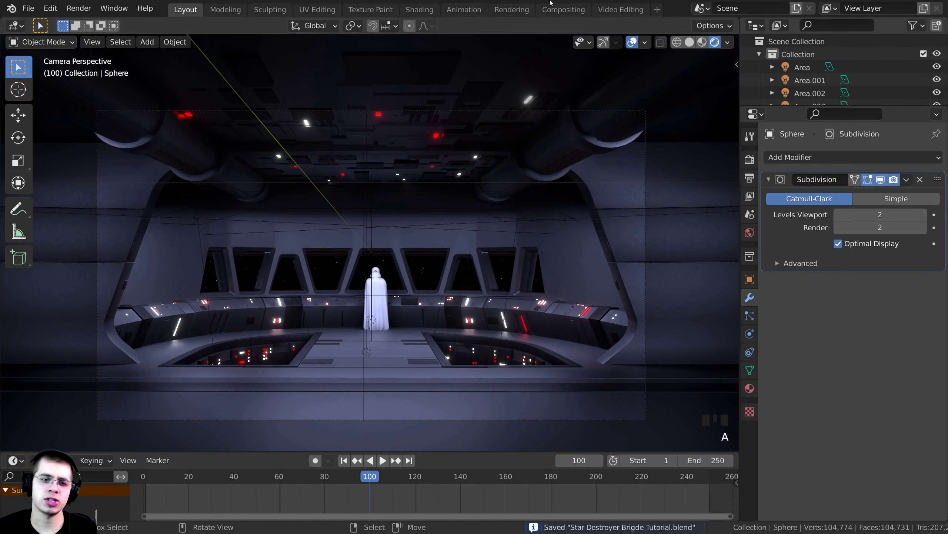
Lower the selected figure slightly along Z so it rests on the bridge floor.
{"action": "left_click_drag", "start_coordinate": [471, 317], "coordinate": [445, 324]}
{"action": "scroll", "scroll_direction": "up", "scroll_amount": 3}
{"action": "left_click_drag", "start_coordinate": [401, 315], "coordinate": [411, 306]}
{"action": "middle_click", "coordinate": [406, 303]}
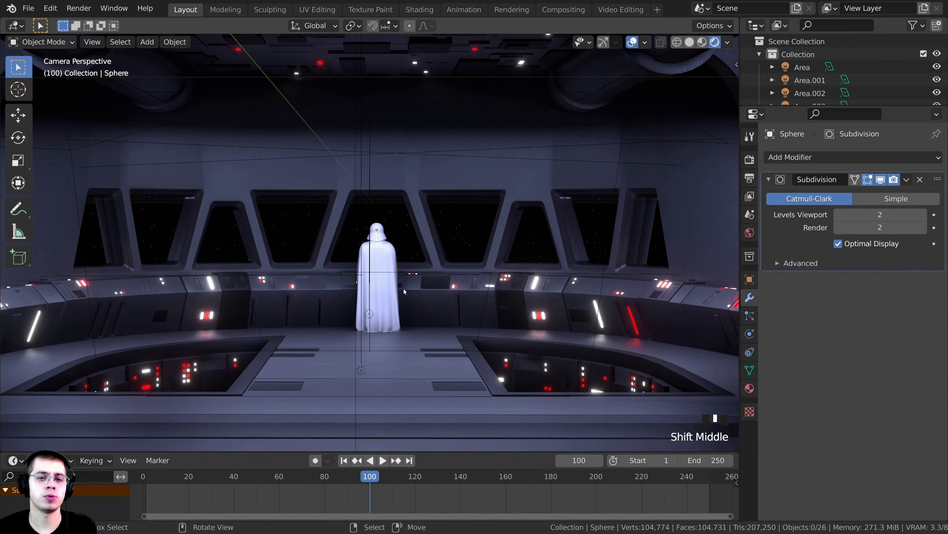
{"action": "scroll", "scroll_direction": "up", "scroll_amount": 3}
{"action": "scroll", "scroll_direction": "down", "scroll_amount": 3}
{"action": "scroll", "scroll_direction": "up", "scroll_amount": 3}
{"action": "right_click", "coordinate": [403, 258]}
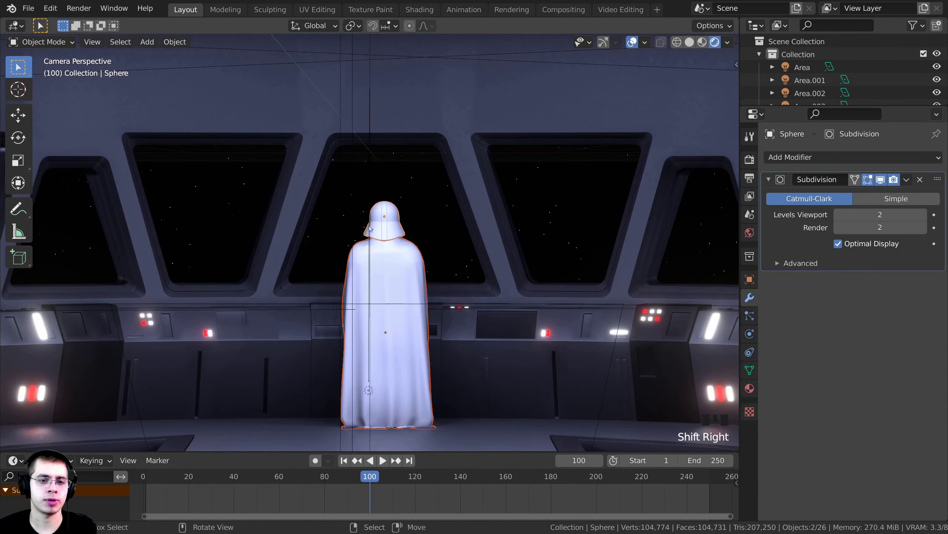
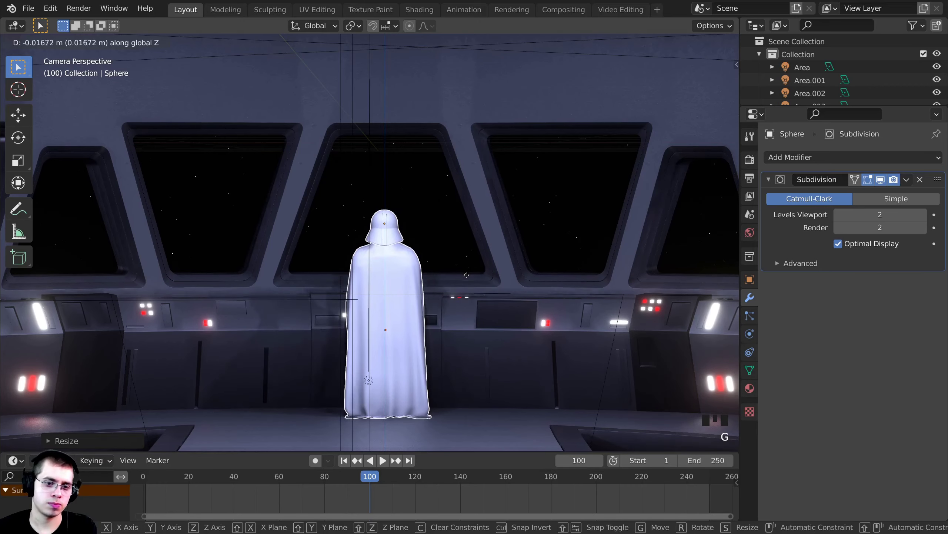
Save the file and zoom out to see the whole bridge with the figure at the windows.
{"action": "scroll", "scroll_direction": "down", "scroll_amount": 3}
{"action": "key", "text": "ctrl+s"}
{"action": "left_click_drag", "start_coordinate": [443, 351], "coordinate": [576, 123]}
{"action": "key", "text": "ctrl+s"}
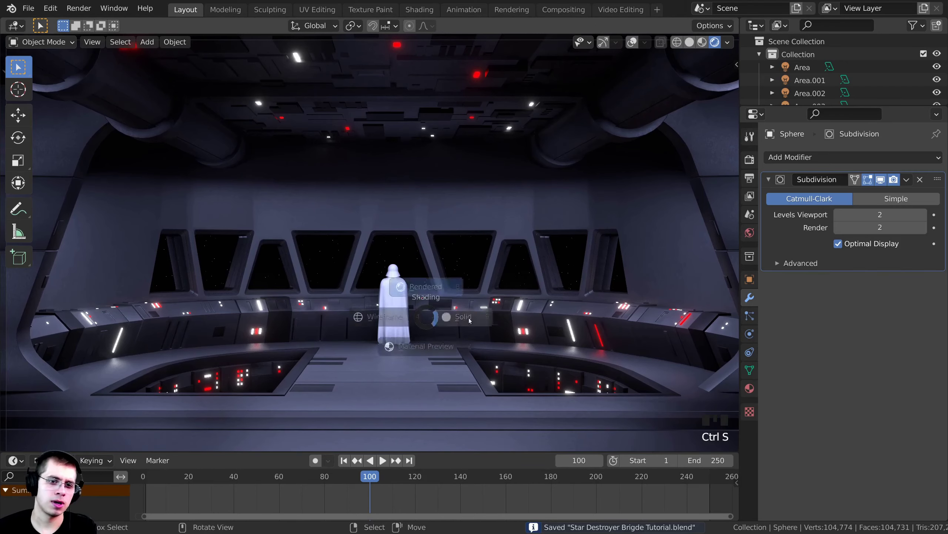
Switch the viewport to solid shading and close in on the cloak Plane.005's hem.
{"action": "key", "text": "z"}
{"action": "left_click_drag", "start_coordinate": [475, 290], "coordinate": [467, 269]}
{"action": "scroll", "scroll_direction": "up", "scroll_amount": 3}
{"action": "left_click_drag", "start_coordinate": [352, 273], "coordinate": [383, 221]}
{"action": "left_click_drag", "start_coordinate": [383, 220], "coordinate": [384, 277]}
{"action": "middle_click", "coordinate": [383, 277]}
{"action": "scroll", "scroll_direction": "up", "scroll_amount": 3}
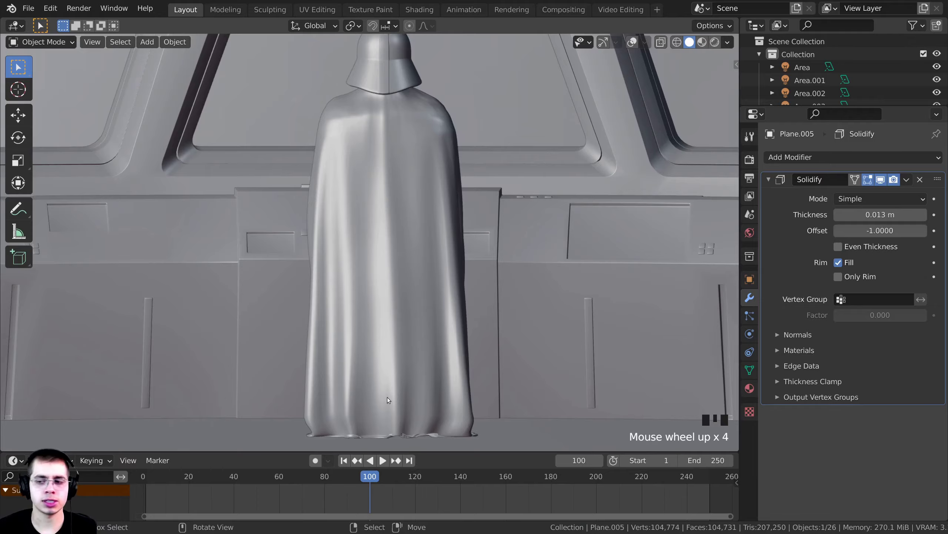
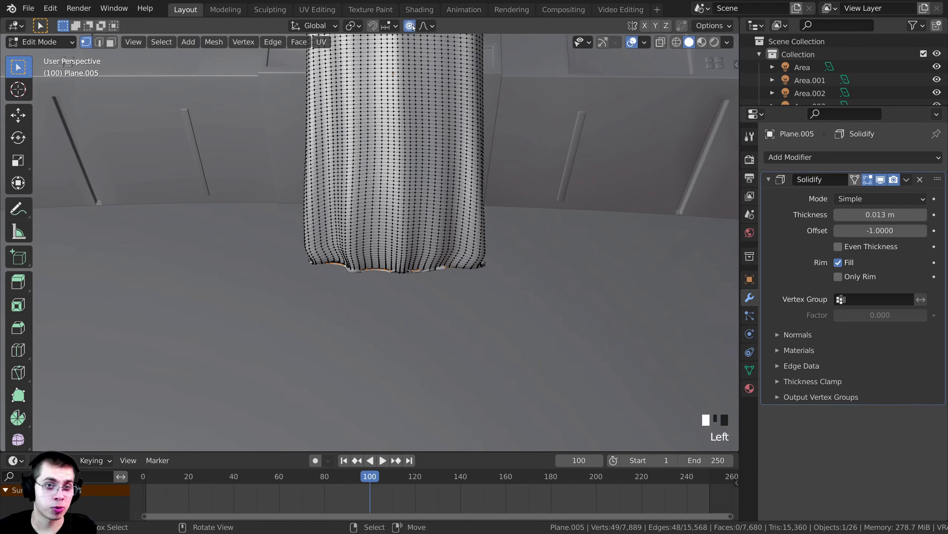
Scale the cloak's hem vertices outward with proportional editing to flare it.
{"action": "middle_click", "coordinate": [530, 231]}
{"action": "key", "text": "s"}
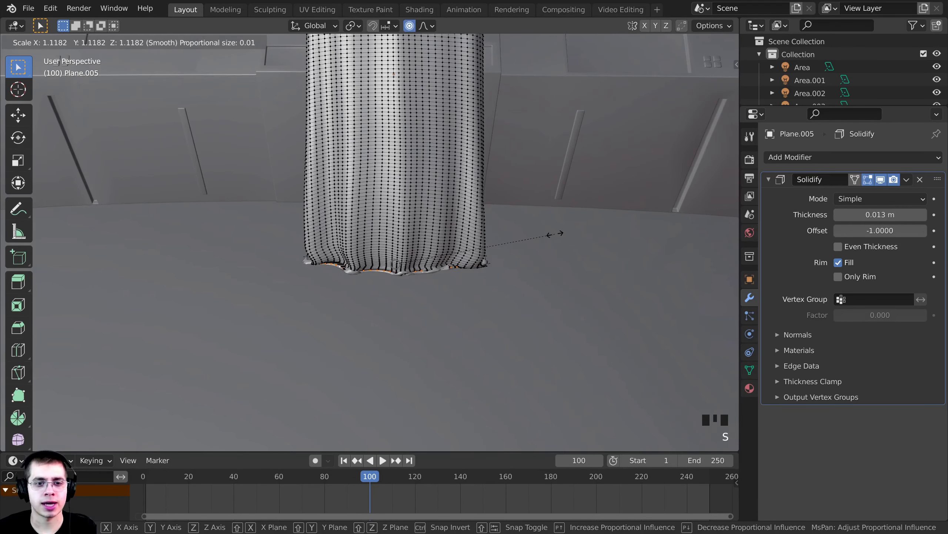
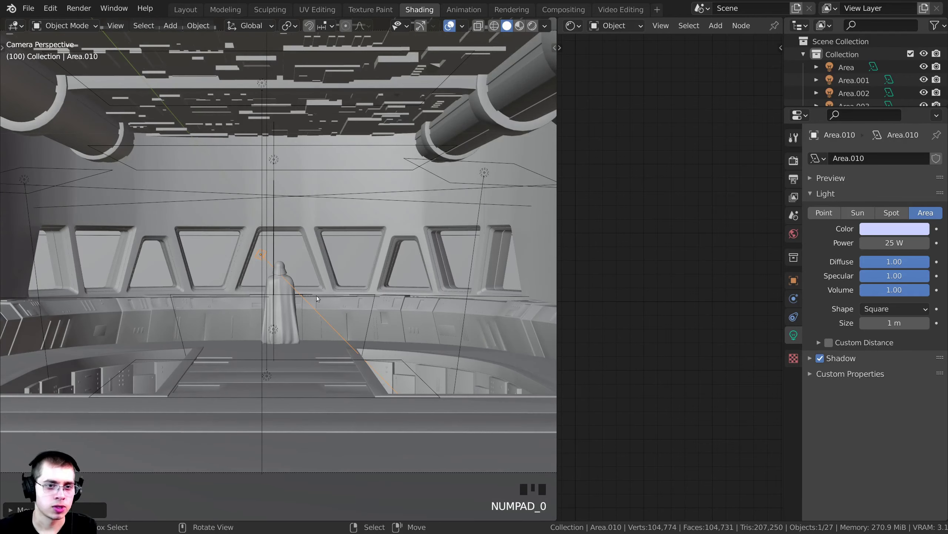
Preview rendered lighting and move the 25 W Area.010 light behind the figure.
{"action": "scroll", "scroll_direction": "up", "scroll_amount": 3}
{"action": "key", "text": "r"}
{"action": "key", "text": "g"}
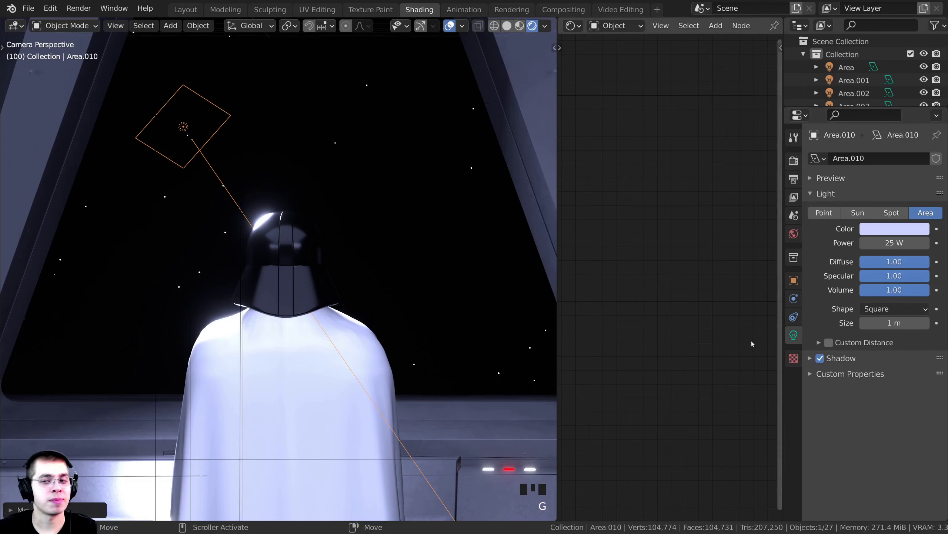
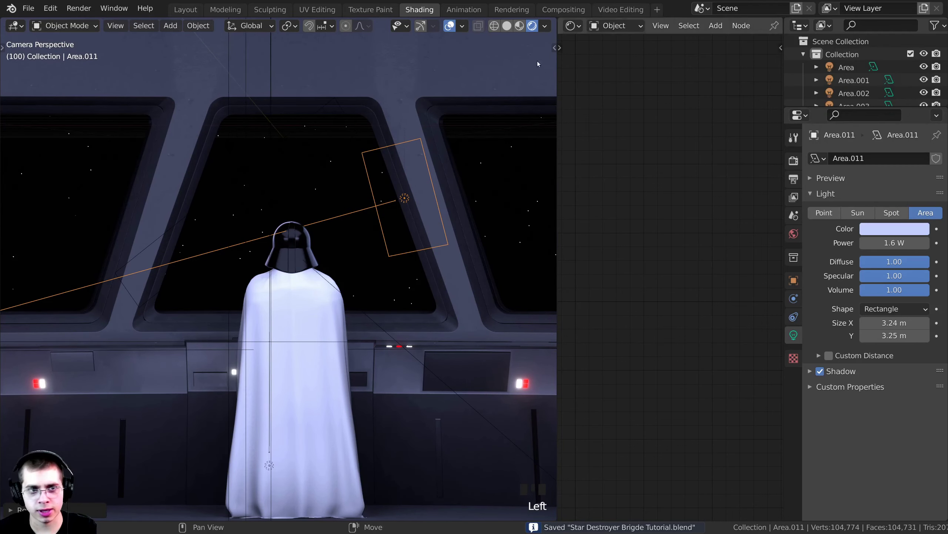
Duplicate the long rectangular Area.010 light as Area.012.
{"action": "scroll", "scroll_direction": "down", "scroll_amount": 3}
{"action": "middle_click", "coordinate": [355, 349]}
{"action": "key", "text": "a"}
{"action": "scroll", "scroll_direction": "up", "scroll_amount": 3}
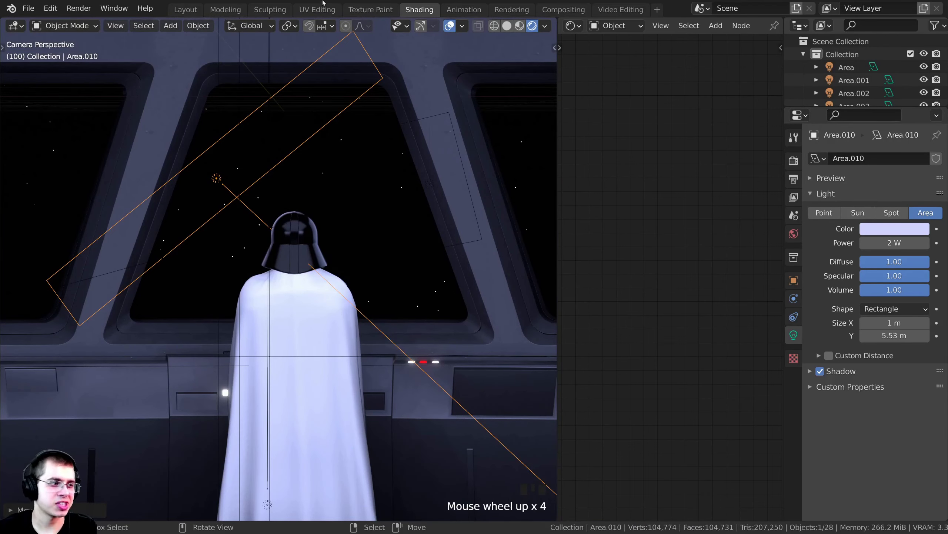
{"action": "key", "text": "shift+d"}
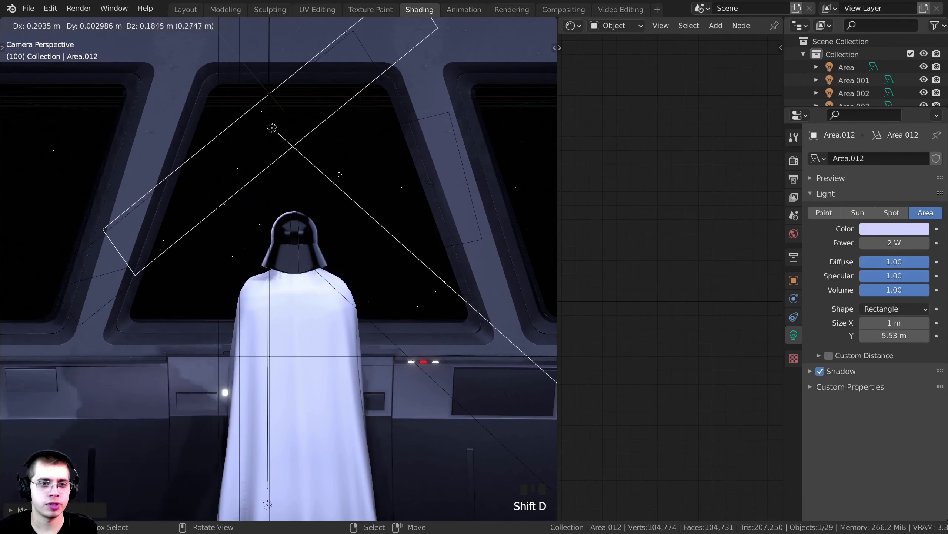
{"action": "key", "text": "KP_Decimal"}
{"action": "scroll", "scroll_direction": "down", "scroll_amount": 3}
Move Area.012 overhead above the figure and rotate it into place, checking from a free orbit.
{"action": "left_click_drag", "start_coordinate": [316, 270], "coordinate": [443, 396]}
{"action": "middle_click", "coordinate": [406, 353]}
{"action": "key", "text": "r"}
{"action": "key", "text": "g"}
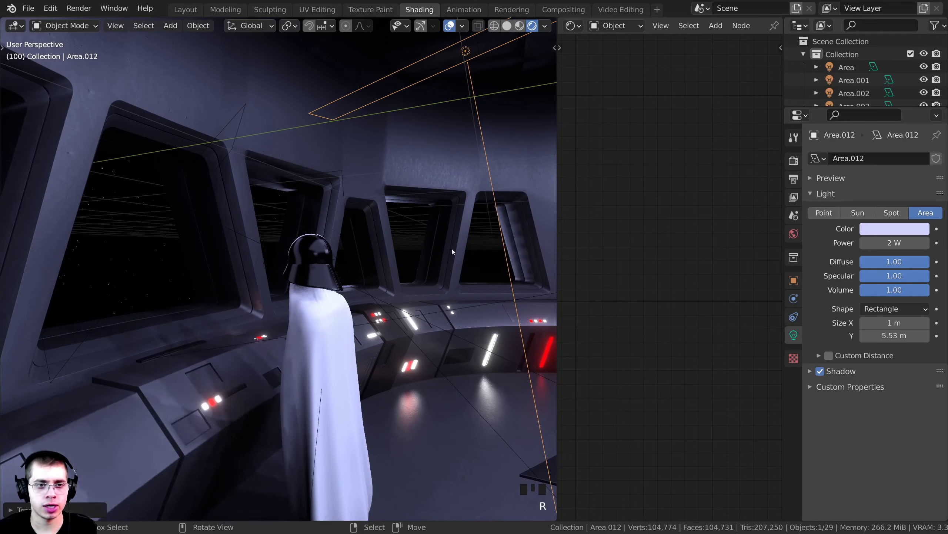
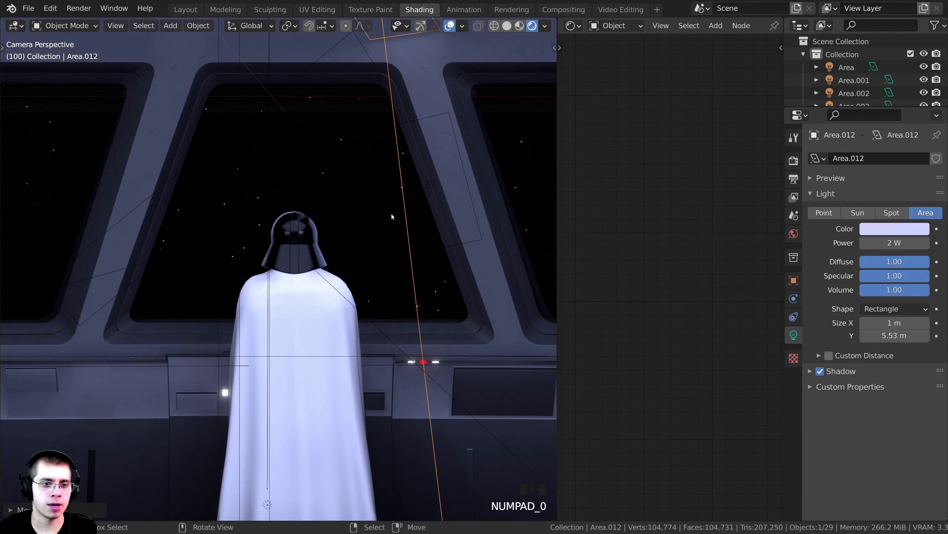
{"action": "scroll", "scroll_direction": "down", "scroll_amount": 3}
{"action": "key", "text": "r"}
{"action": "key", "text": "r"}
{"action": "key", "text": "r"}
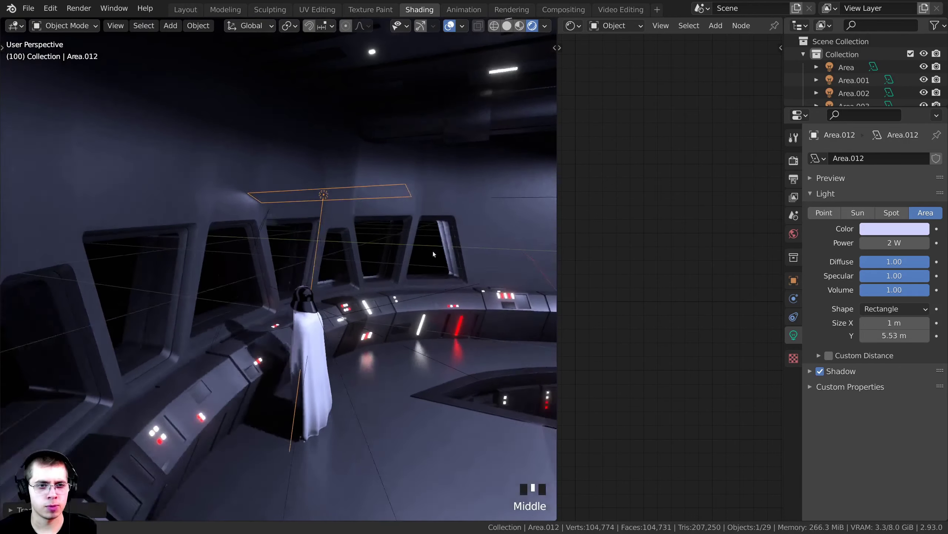
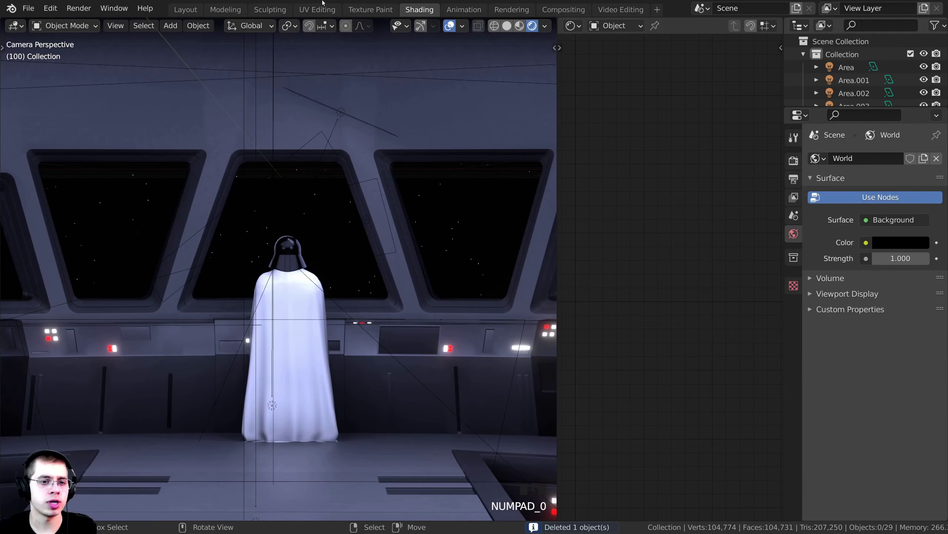
Save the file and select the figure's cloak Plane.005 to inspect its material.
{"action": "scroll", "scroll_direction": "up", "scroll_amount": 3}
{"action": "scroll", "scroll_direction": "up", "scroll_amount": 3}
{"action": "scroll", "scroll_direction": "down", "scroll_amount": 3}
{"action": "left_click_drag", "start_coordinate": [368, 360], "coordinate": [354, 302]}
{"action": "key", "text": "ctrl+s"}
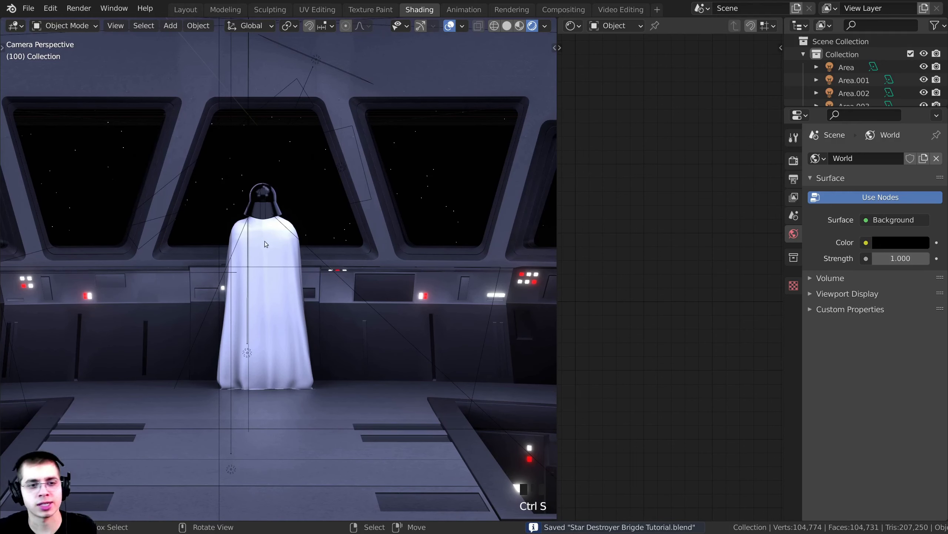
{"action": "right_click", "coordinate": [279, 238]}
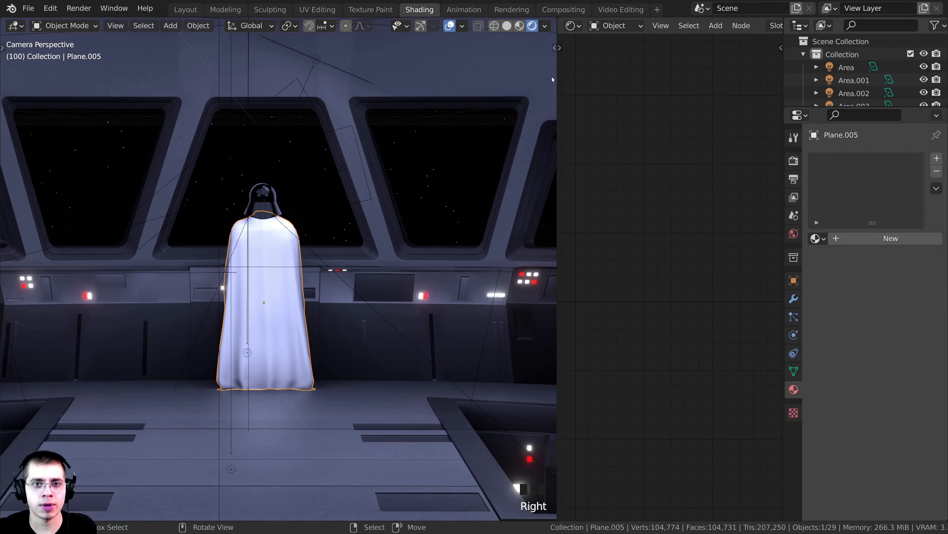
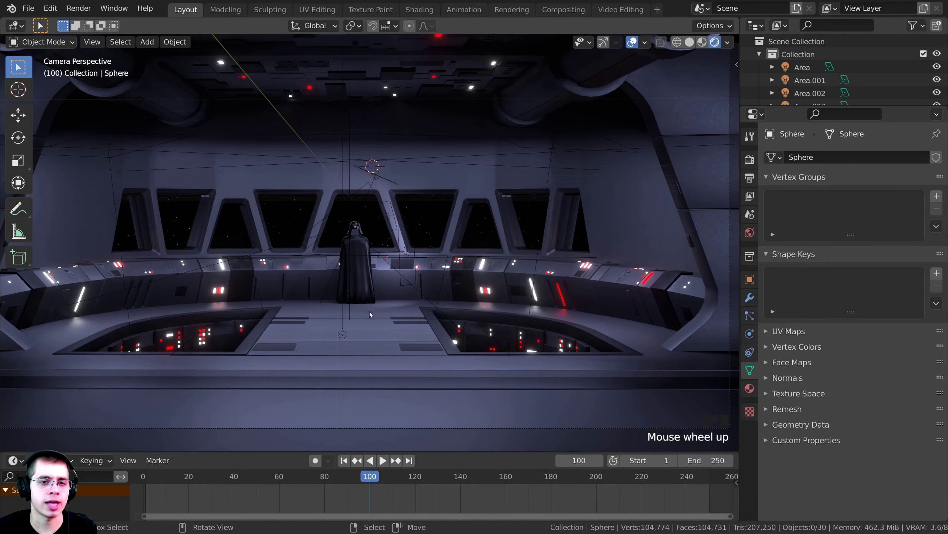
Exit the camera shot and orbit out to view the whole bridge set in solid shading.
{"action": "left_click_drag", "start_coordinate": [340, 336], "coordinate": [374, 136]}
{"action": "scroll", "scroll_direction": "down", "scroll_amount": 3}
{"action": "key", "text": "g"}
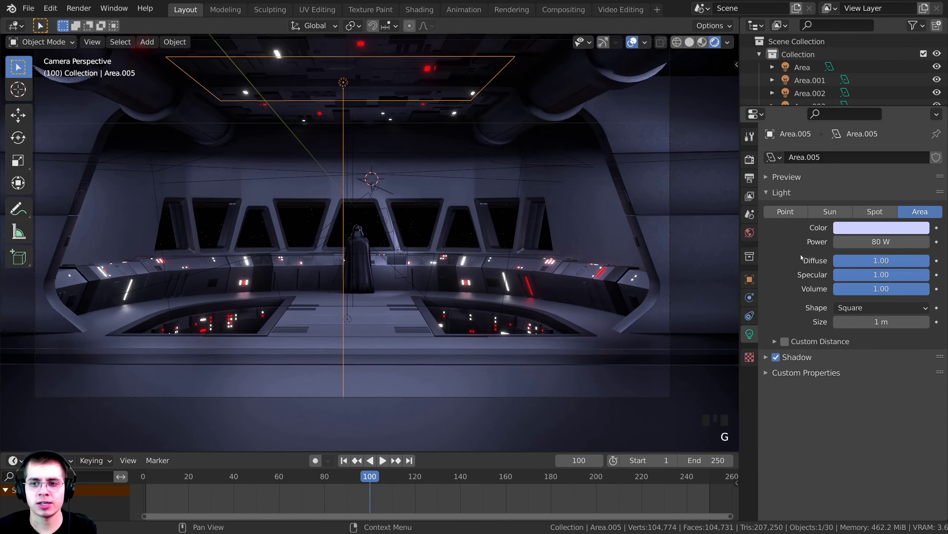
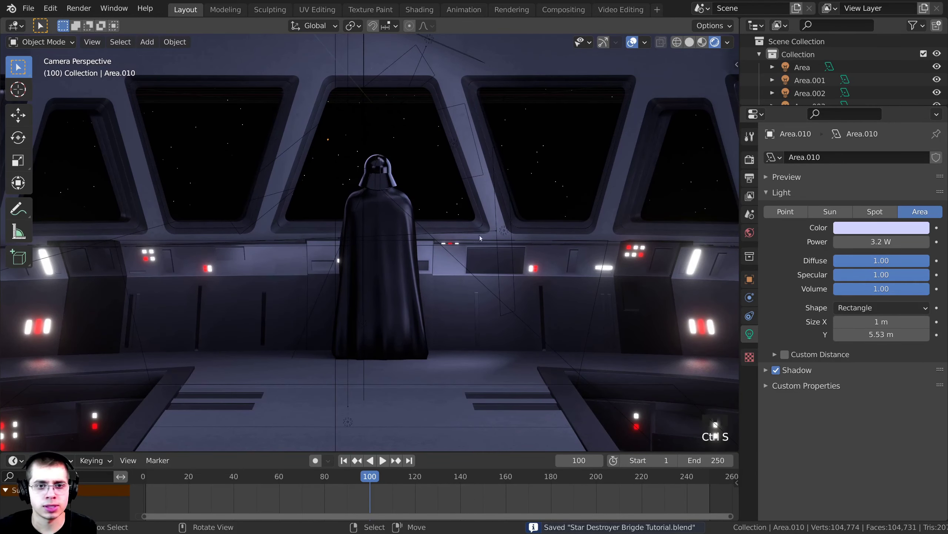
{"action": "right_click", "coordinate": [544, 238]}
{"action": "middle_click", "coordinate": [552, 325]}
{"action": "scroll", "scroll_direction": "down", "scroll_amount": 3}
{"action": "middle_click", "coordinate": [518, 304]}
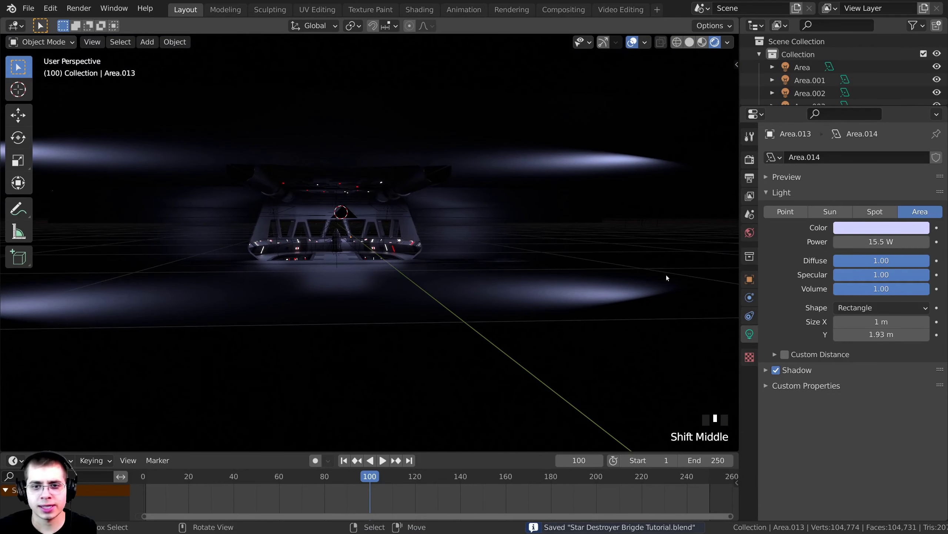
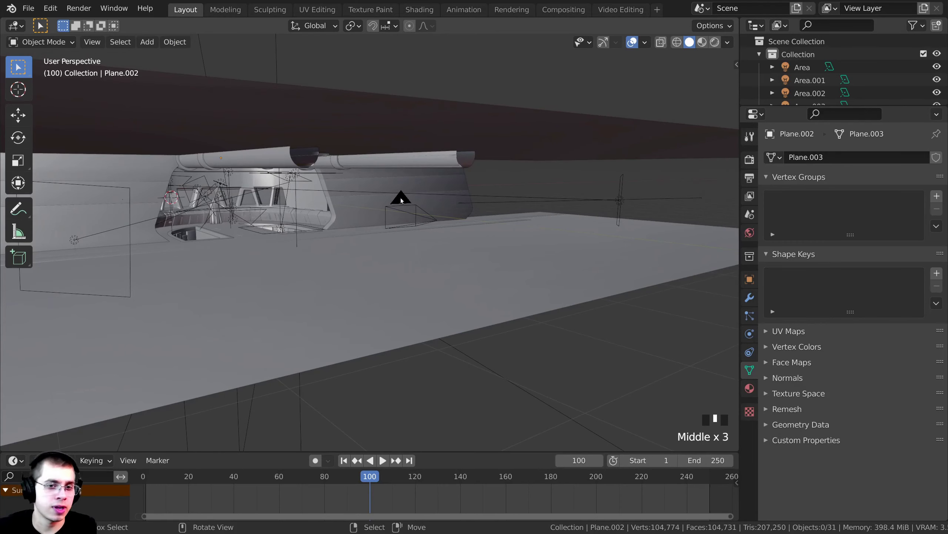
Check the scene camera's shot of the caped figure before adding the irradiance volume probe.
{"action": "left_click_drag", "start_coordinate": [402, 198], "coordinate": [421, 188]}
{"action": "middle_click", "coordinate": [420, 189]}
{"action": "scroll", "scroll_direction": "up", "scroll_amount": 3}
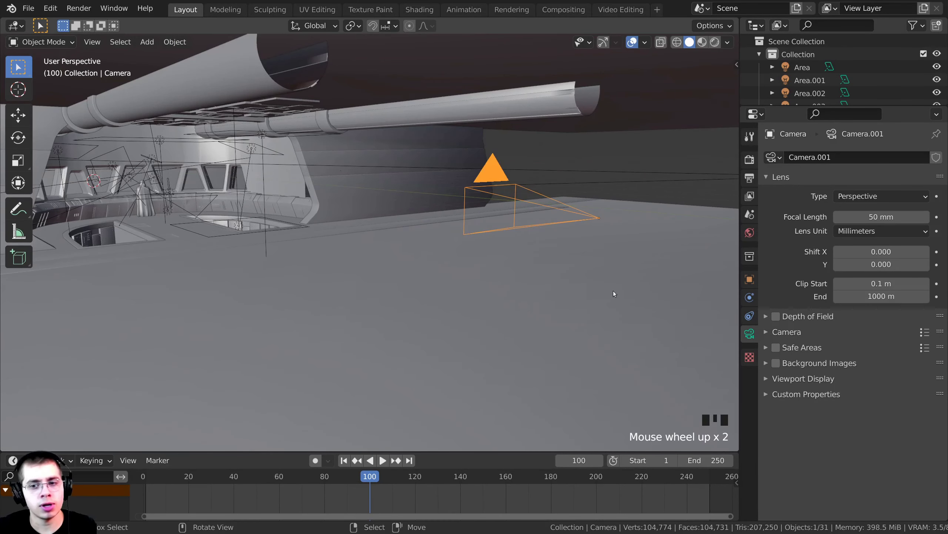
{"action": "key", "text": "KP_0"}
{"action": "middle_click", "coordinate": [608, 298]}
{"action": "scroll", "scroll_direction": "up", "scroll_amount": 3}
{"action": "middle_click", "coordinate": [433, 312]}
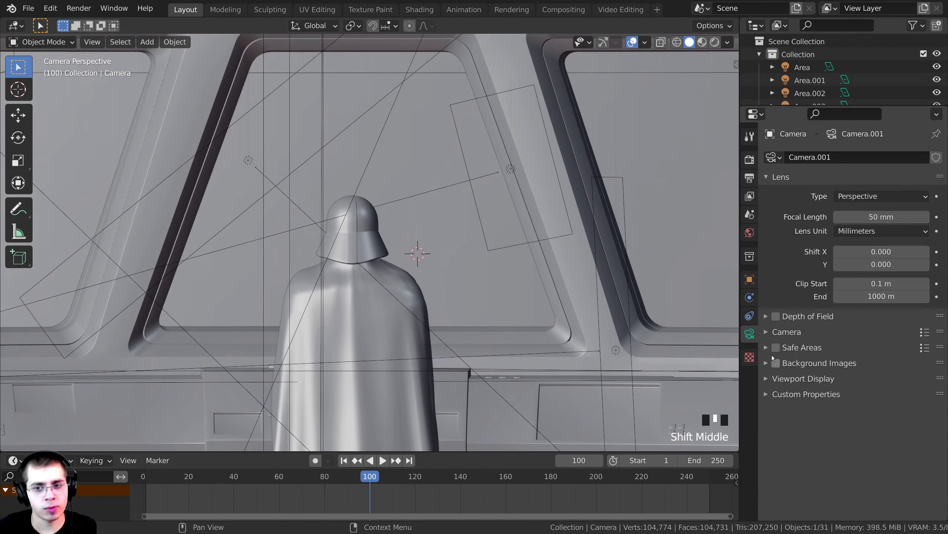
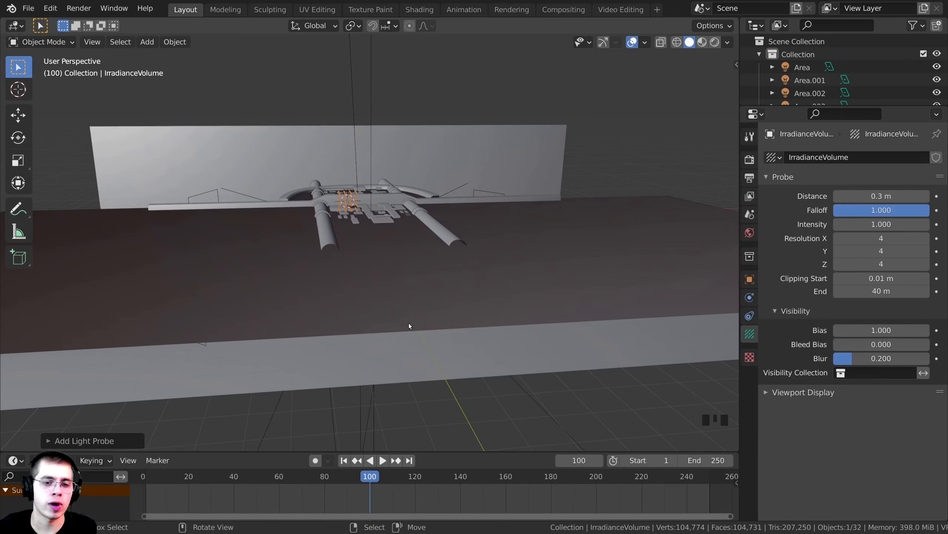
Scale up the irradiance volume and reposition it over the bridge from the top view.
{"action": "left_click_drag", "start_coordinate": [406, 307], "coordinate": [405, 291]}
{"action": "scroll", "scroll_direction": "up", "scroll_amount": 3}
{"action": "key", "text": "s"}
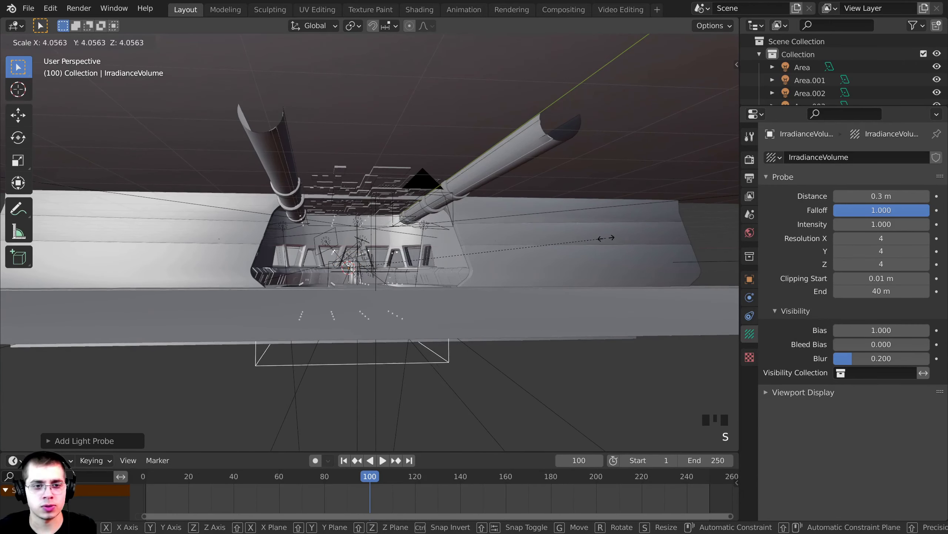
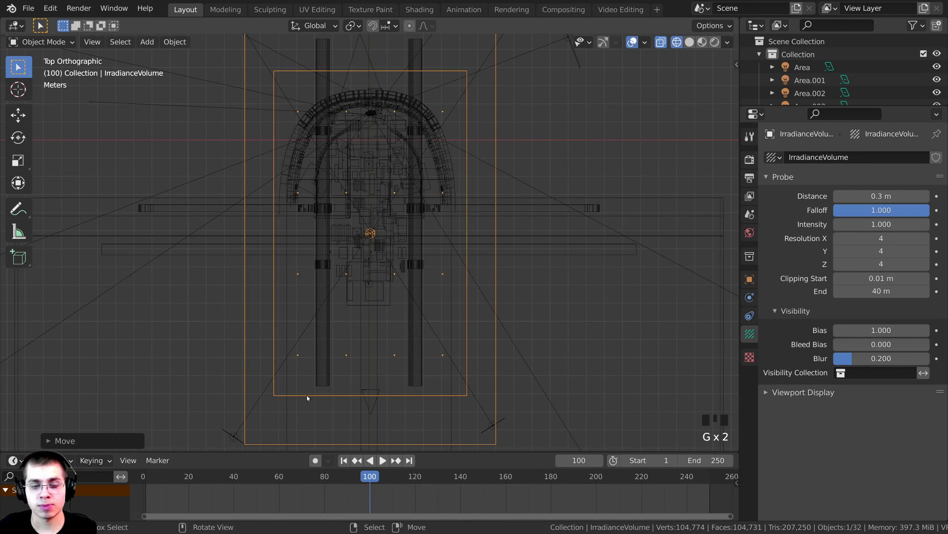
{"action": "key", "text": "g"}
{"action": "key", "text": "g"}
{"action": "scroll", "scroll_direction": "down", "scroll_amount": 3}
{"action": "left_click_drag", "start_coordinate": [333, 247], "coordinate": [324, 203]}
Adjust the volume's height from the front view so it encloses the bridge interior.
{"action": "key", "text": "KP_1"}
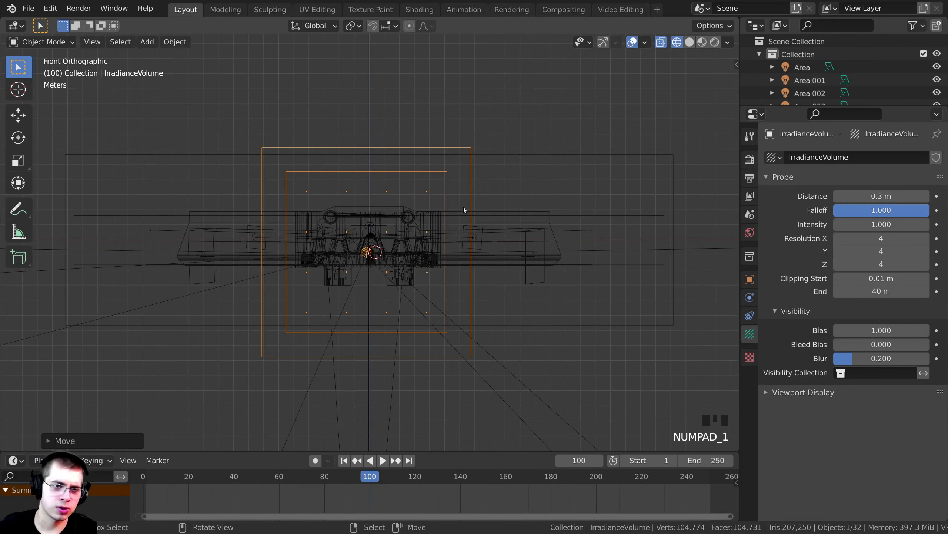
{"action": "key", "text": "g"}
{"action": "key", "text": "s"}
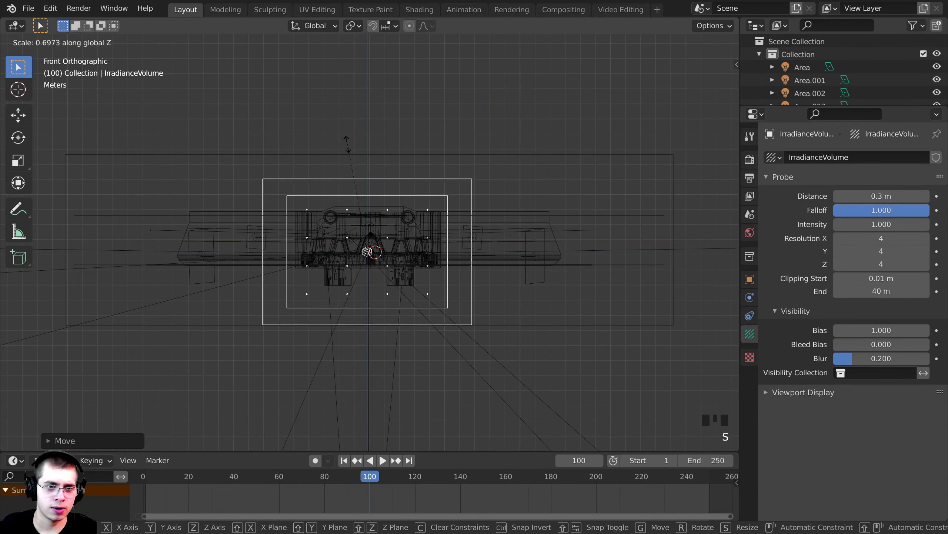
{"action": "right_click", "coordinate": [438, 162]}
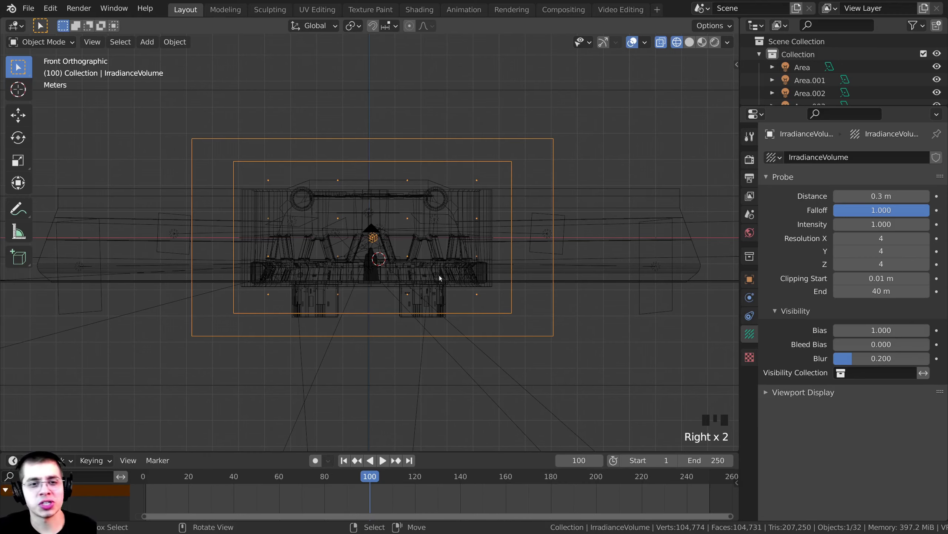
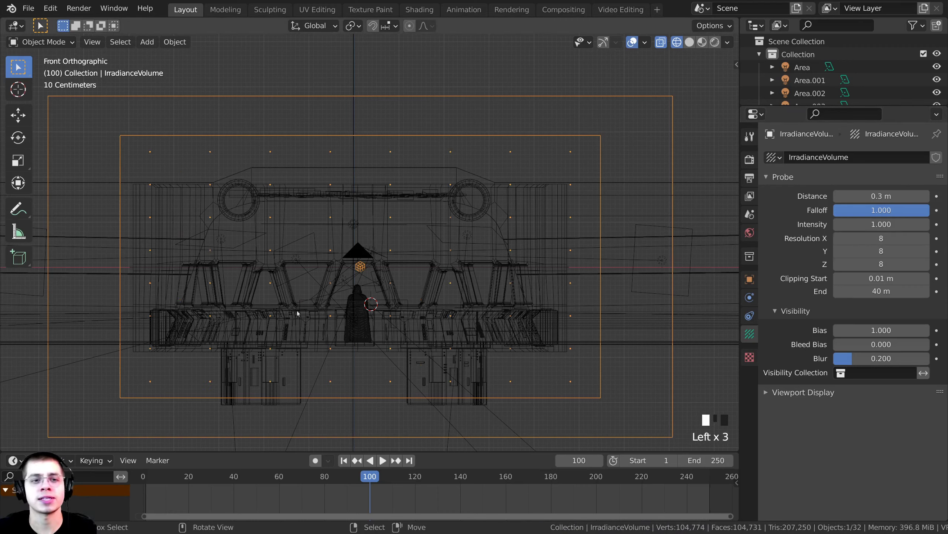
Enable Bloom in Render Properties and show the camera shot in rendered shading.
{"action": "left_click", "coordinate": [294, 323]}
{"action": "key", "text": "KP_0"}
{"action": "key", "text": "z"}
{"action": "key", "text": "a"}
{"action": "scroll", "scroll_direction": "down", "scroll_amount": 3}
{"action": "scroll", "scroll_direction": "up", "scroll_amount": 3}
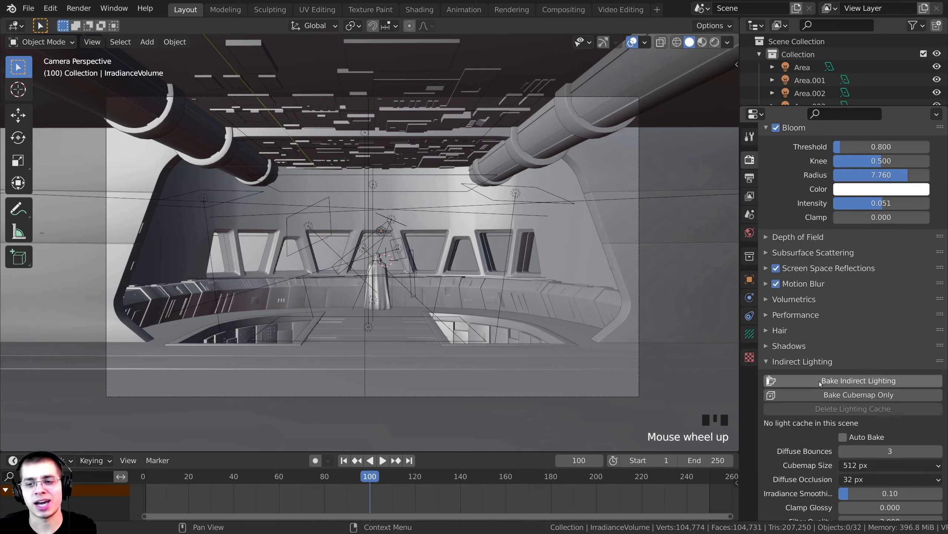
{"action": "key", "text": "z"}
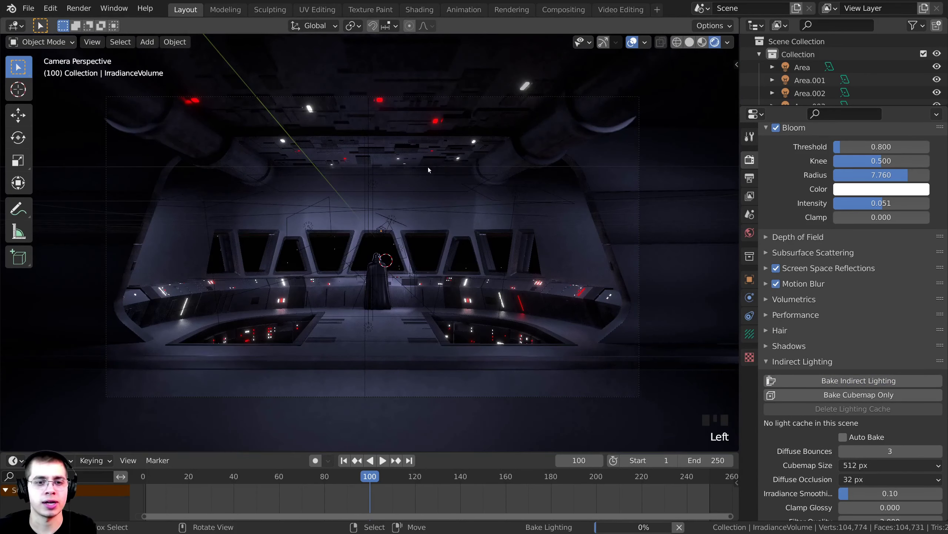